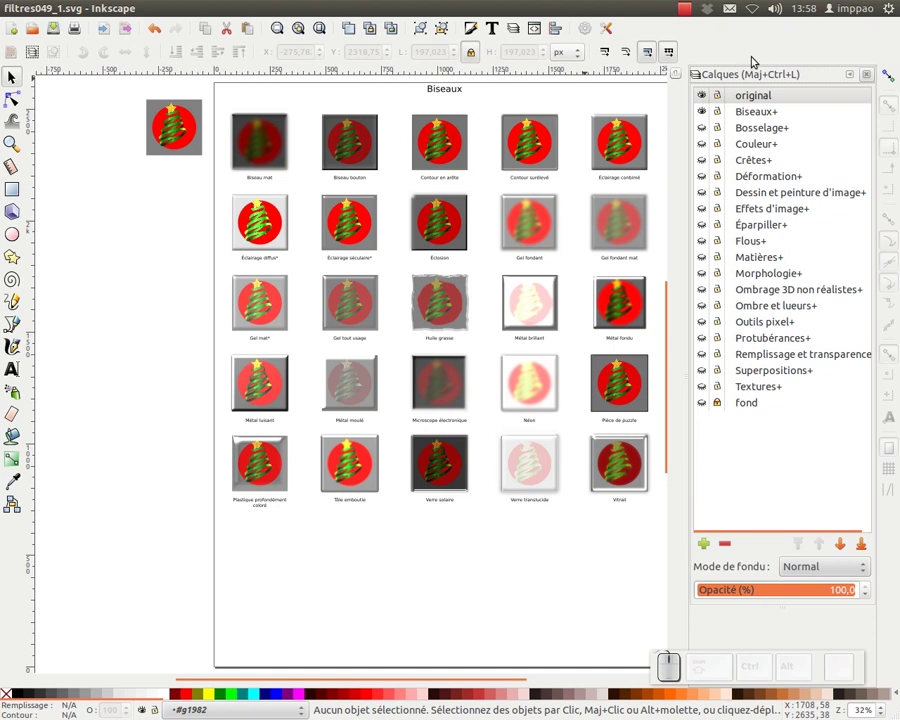
- Deselect the tree picture and make Biseaux+ the current layer
{"action": "left_click", "coordinate": [821, 94]}
{"action": "left_click", "coordinate": [174, 141]}
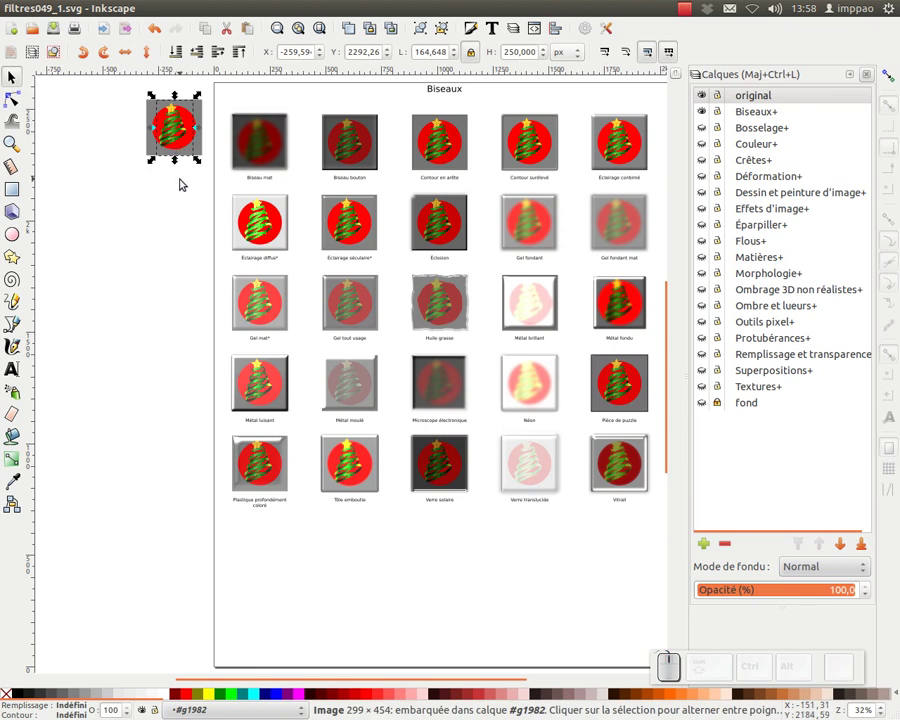
{"action": "left_click", "coordinate": [180, 177]}
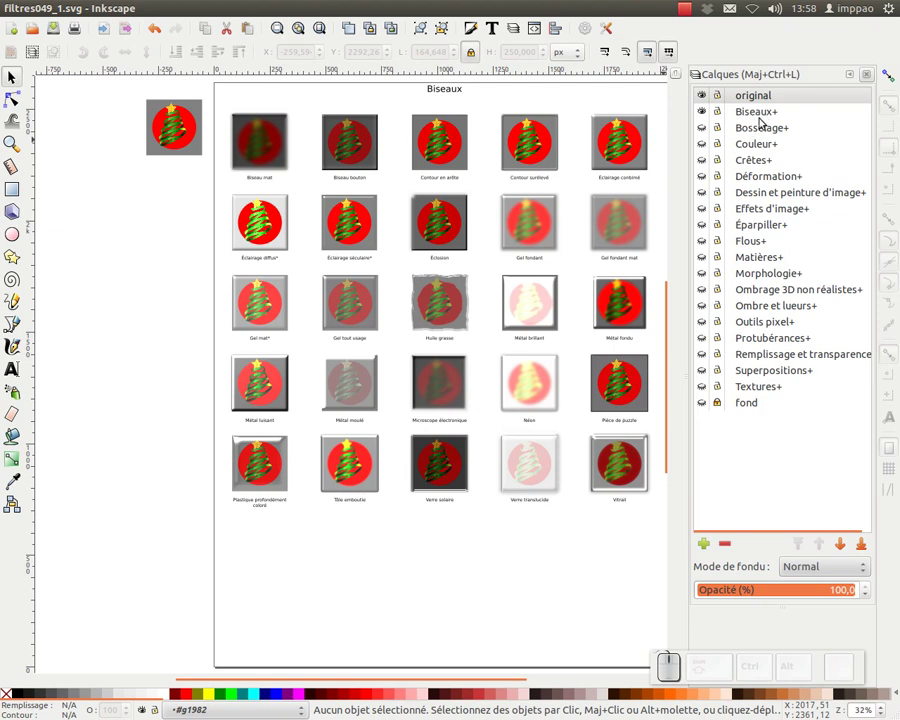
{"action": "left_click", "coordinate": [753, 117]}
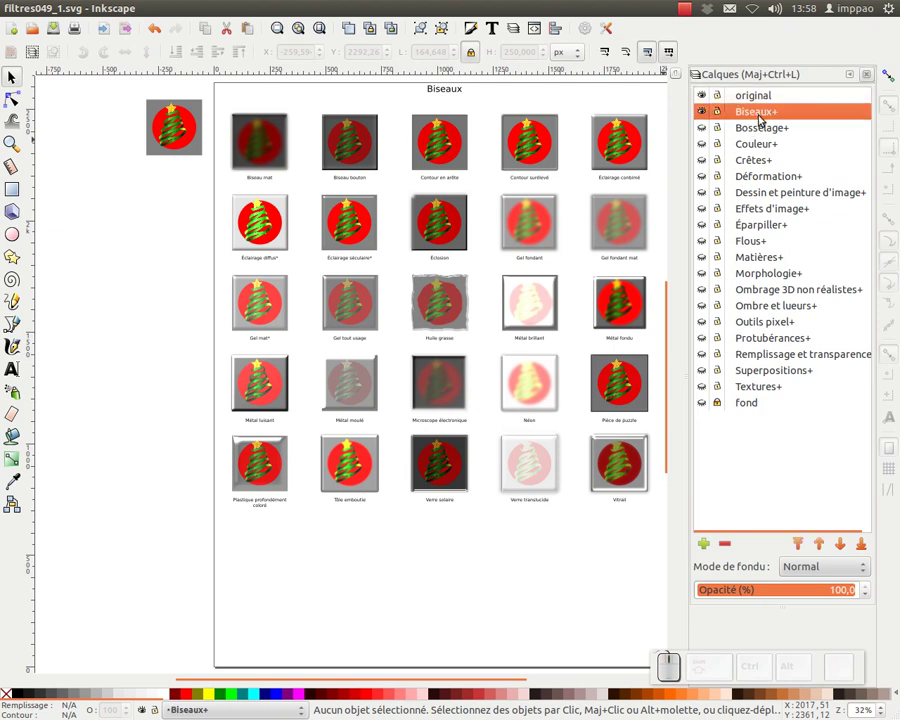
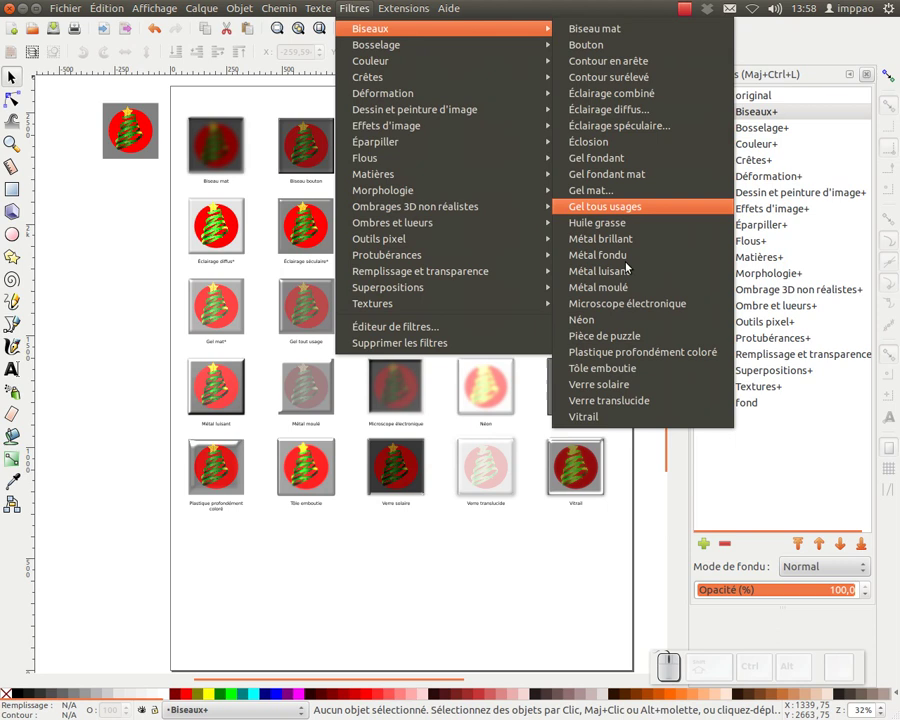
- Hide the Biseaux+ layer and show the Couleur+ layer's colour-filtered thumbnails
{"action": "left_click", "coordinate": [770, 108]}
{"action": "left_click", "coordinate": [703, 114]}
{"action": "left_click", "coordinate": [701, 127]}
{"action": "left_click_drag", "start_coordinate": [703, 134], "coordinate": [760, 143]}
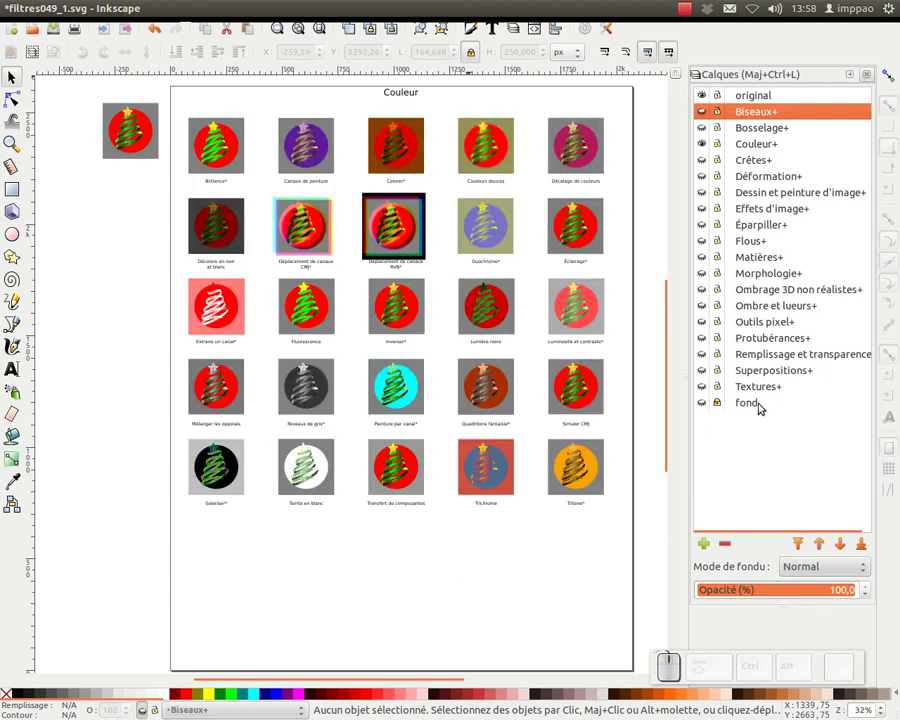
{"action": "left_click", "coordinate": [705, 407]}
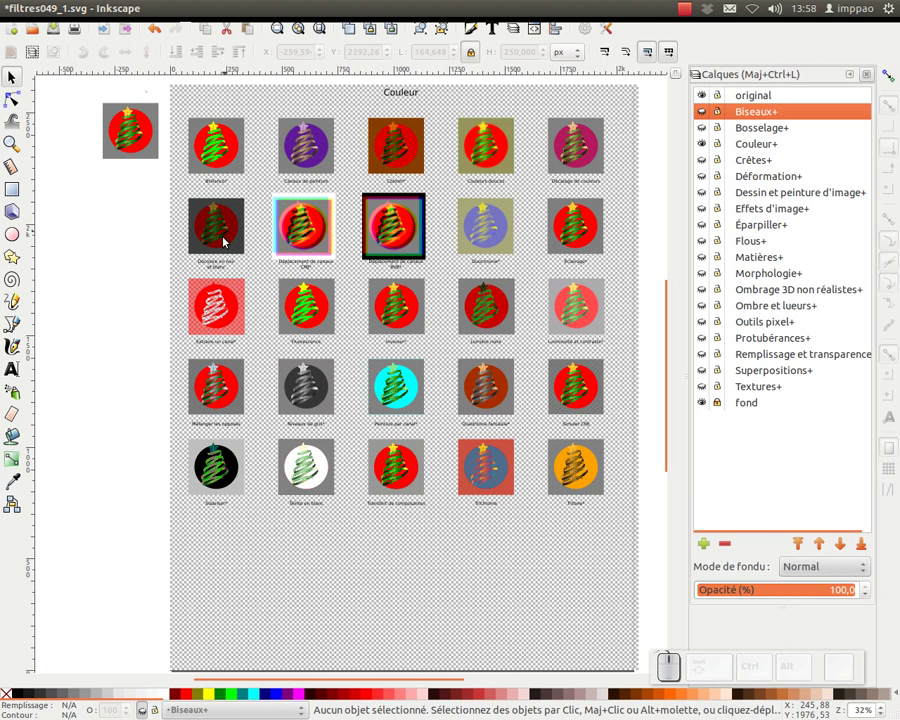
{"action": "left_click_drag", "start_coordinate": [213, 311], "coordinate": [231, 302]}
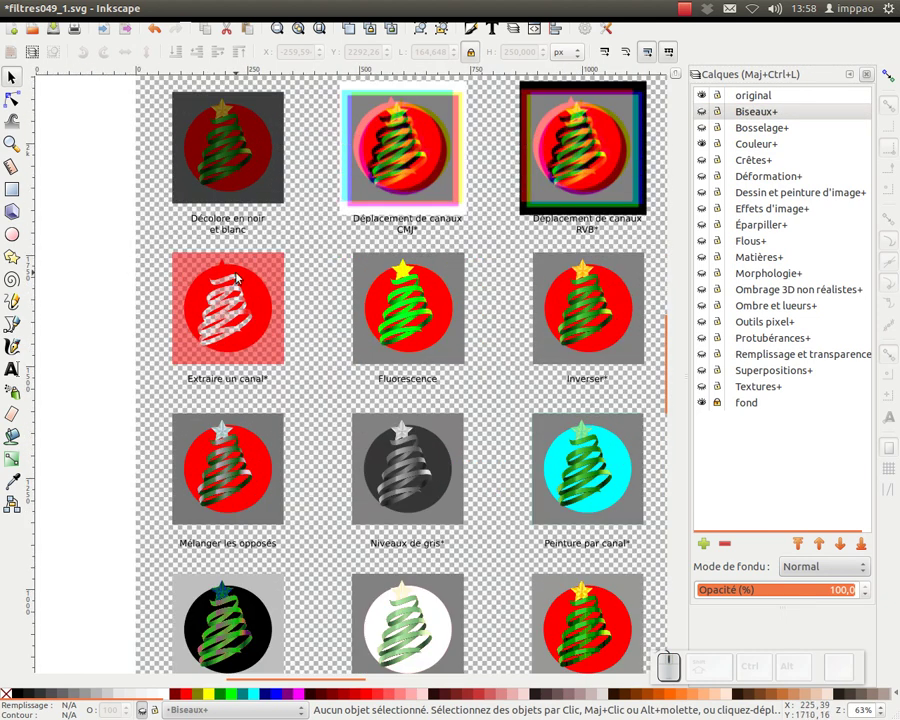
{"action": "key", "text": "KP_Subtract"}
{"action": "left_click_drag", "start_coordinate": [407, 255], "coordinate": [708, 408]}
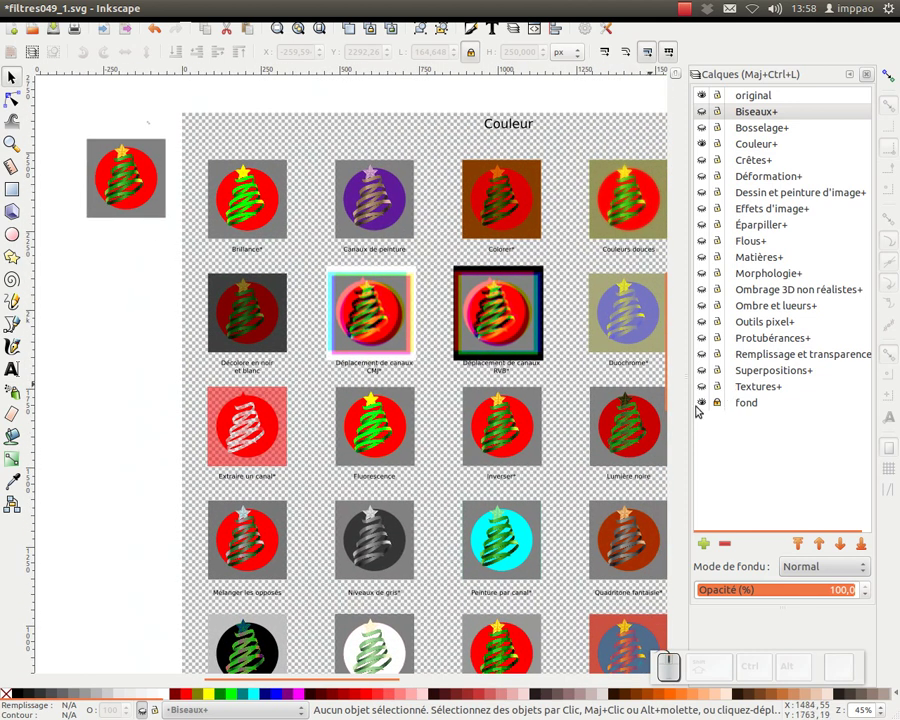
{"action": "left_click", "coordinate": [702, 406]}
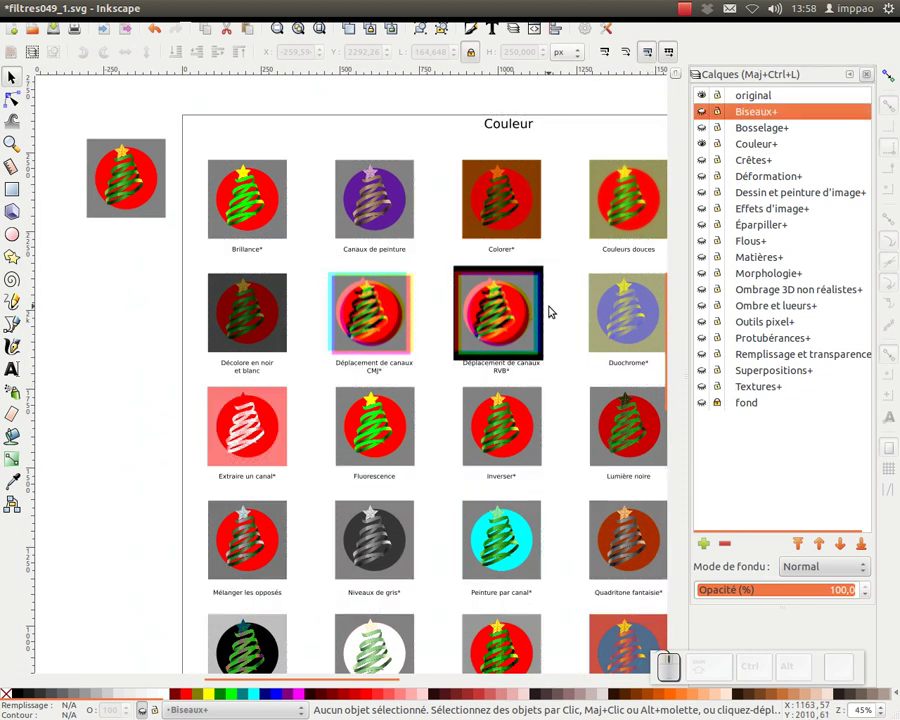
{"action": "left_click_drag", "start_coordinate": [549, 305], "coordinate": [526, 272]}
{"action": "left_click", "coordinate": [410, 249]}
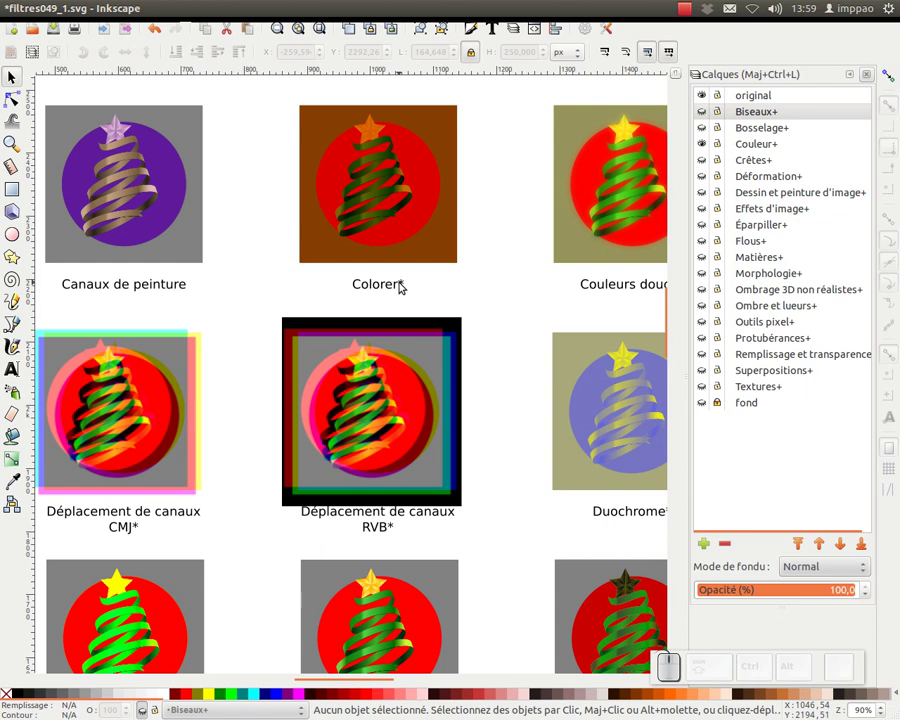
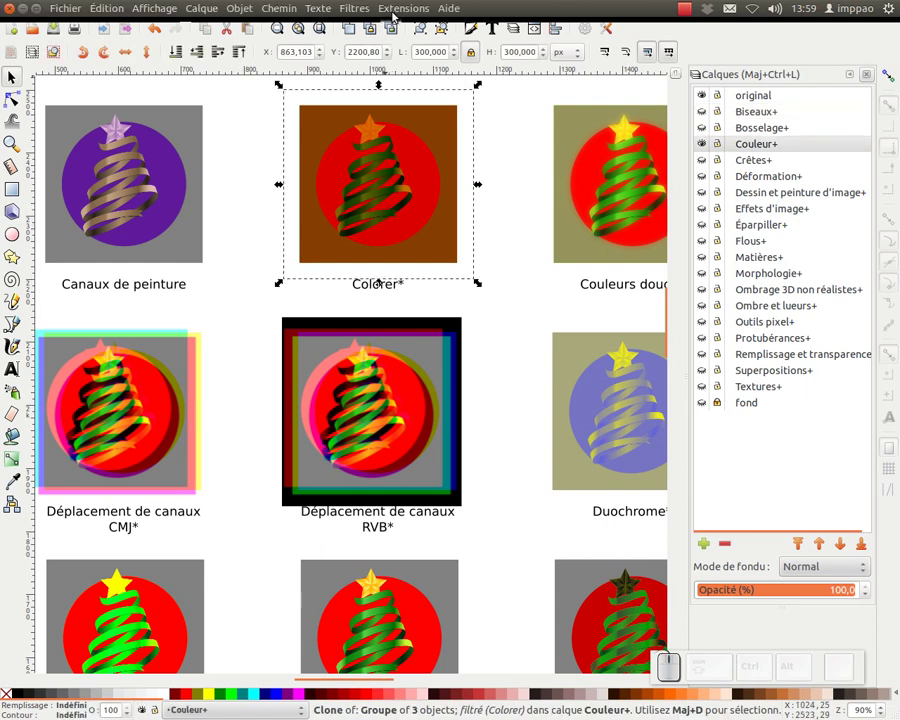
- Remove the filter from the Colorer clone via Filtres > Supprimer les filtres, then reopen the filter list
{"action": "left_click", "coordinate": [372, 13]}
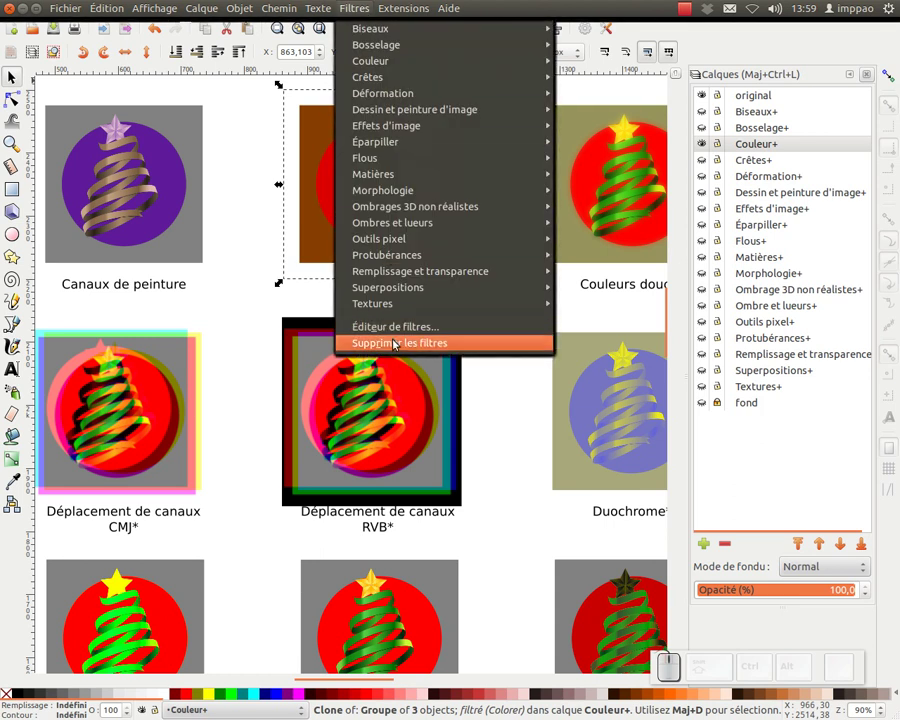
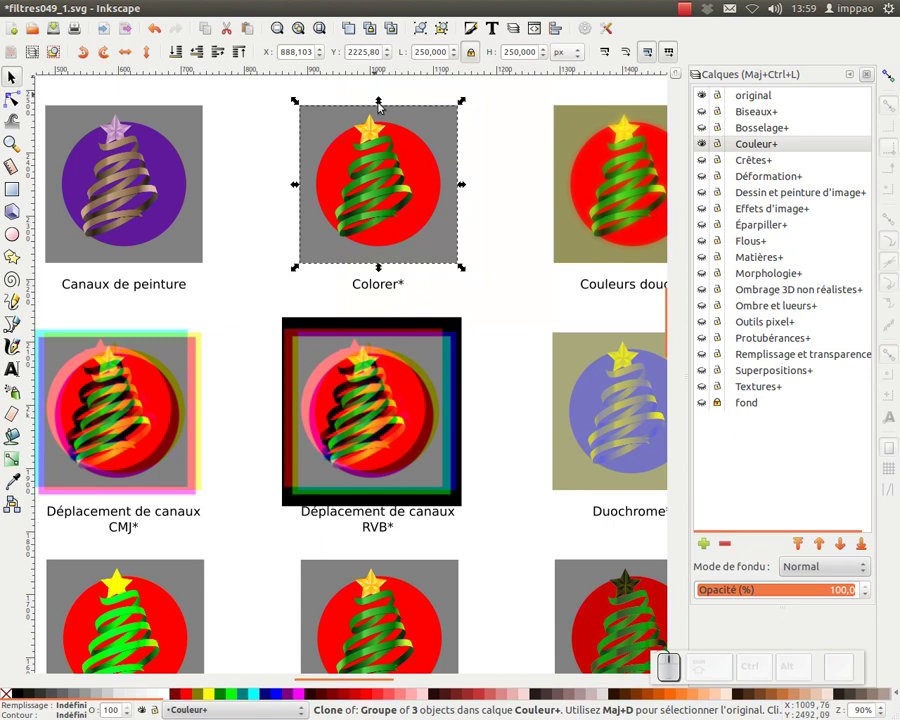
{"action": "left_click", "coordinate": [361, 12]}
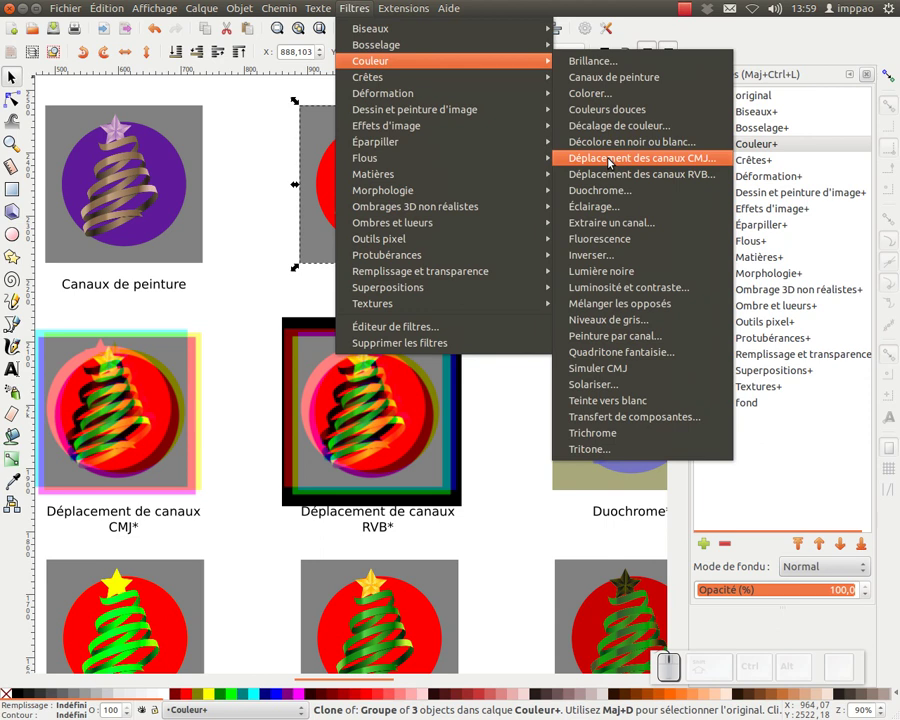
- Reapply Colorer with live preview, Lumière crue 1,3 and Lumière normale 1,8, then apply and close
{"action": "left_click", "coordinate": [622, 104]}
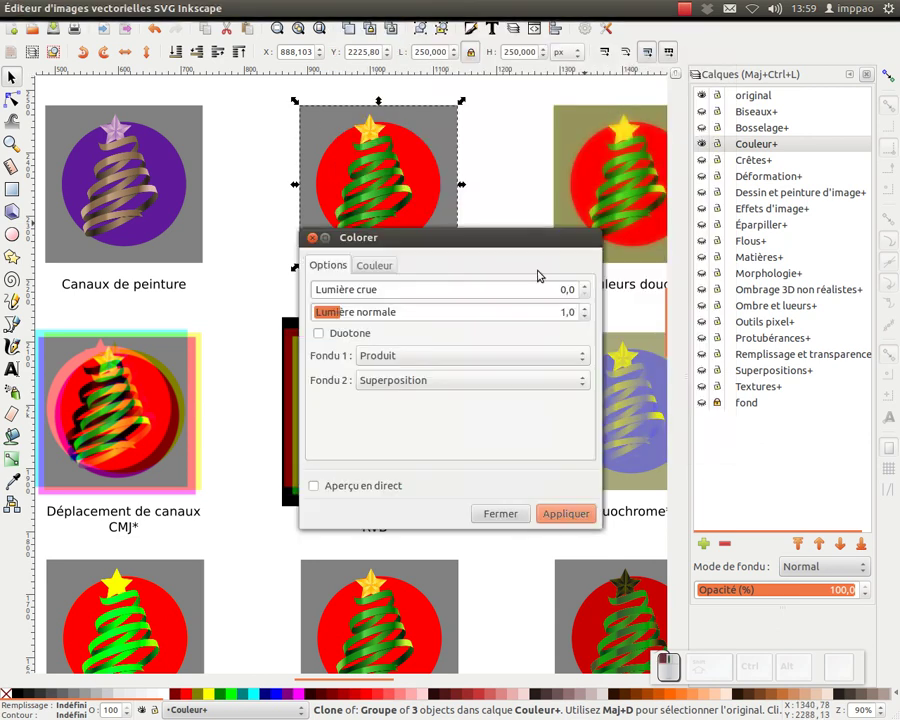
{"action": "left_click_drag", "start_coordinate": [435, 248], "coordinate": [531, 207]}
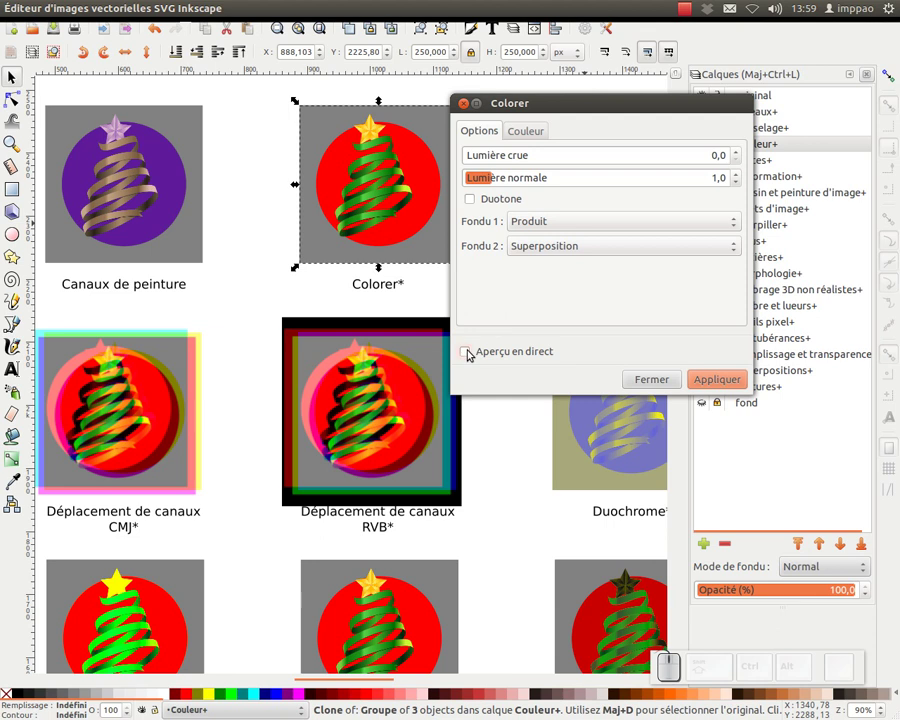
{"action": "left_click", "coordinate": [467, 356]}
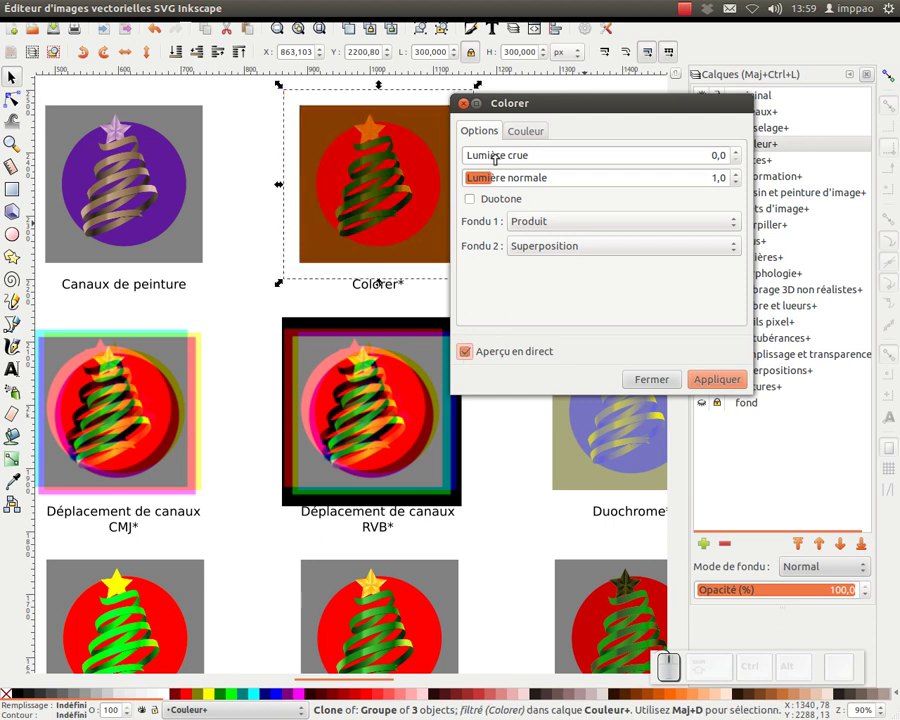
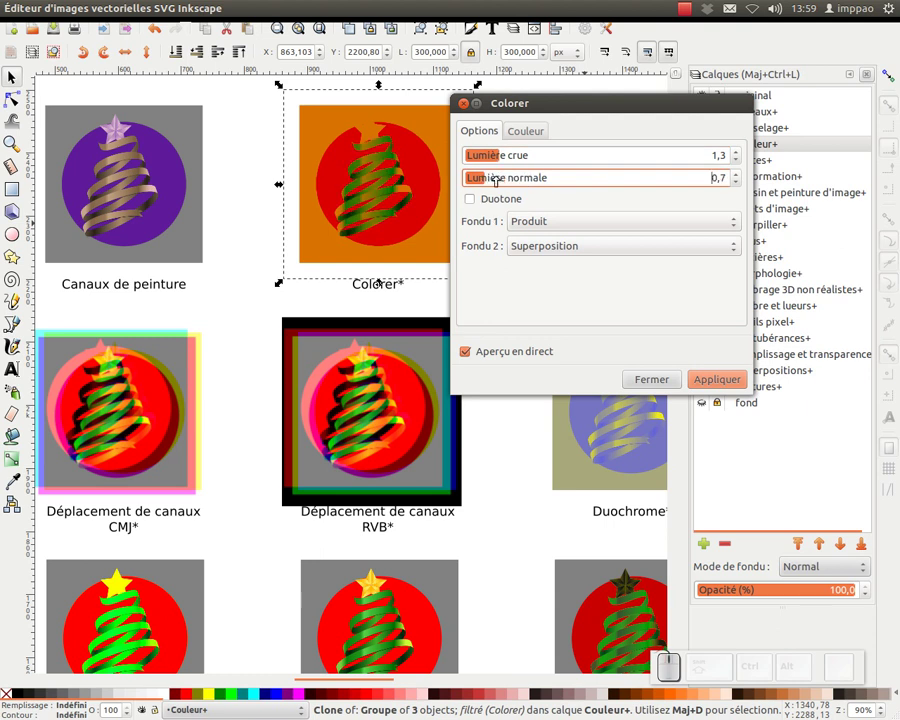
{"action": "left_click", "coordinate": [714, 382]}
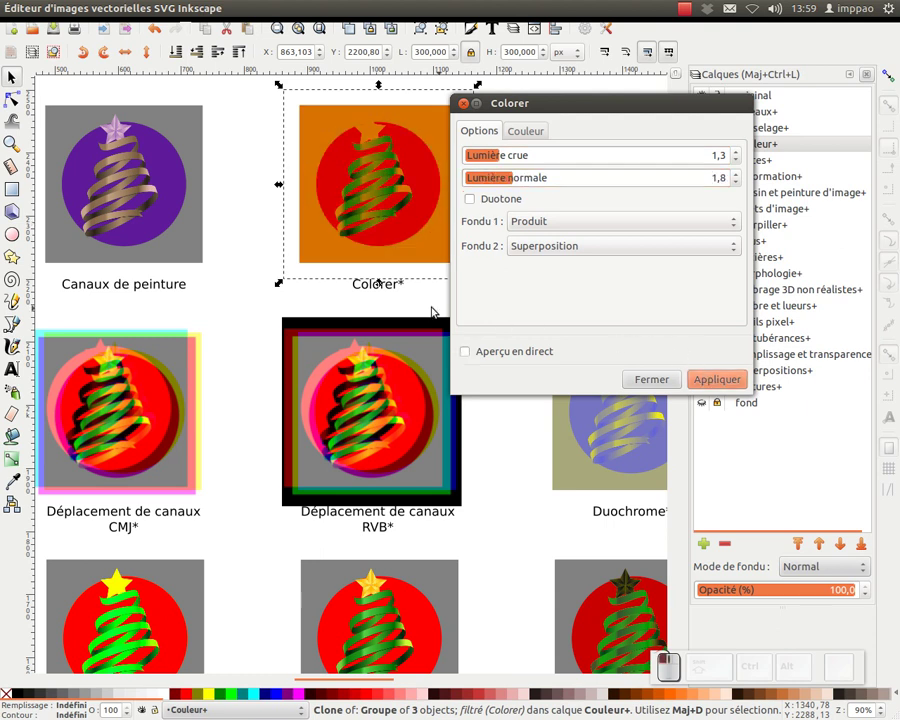
{"action": "left_click", "coordinate": [472, 111]}
{"action": "left_click", "coordinate": [423, 293]}
{"action": "key", "text": "KP_Subtract"}
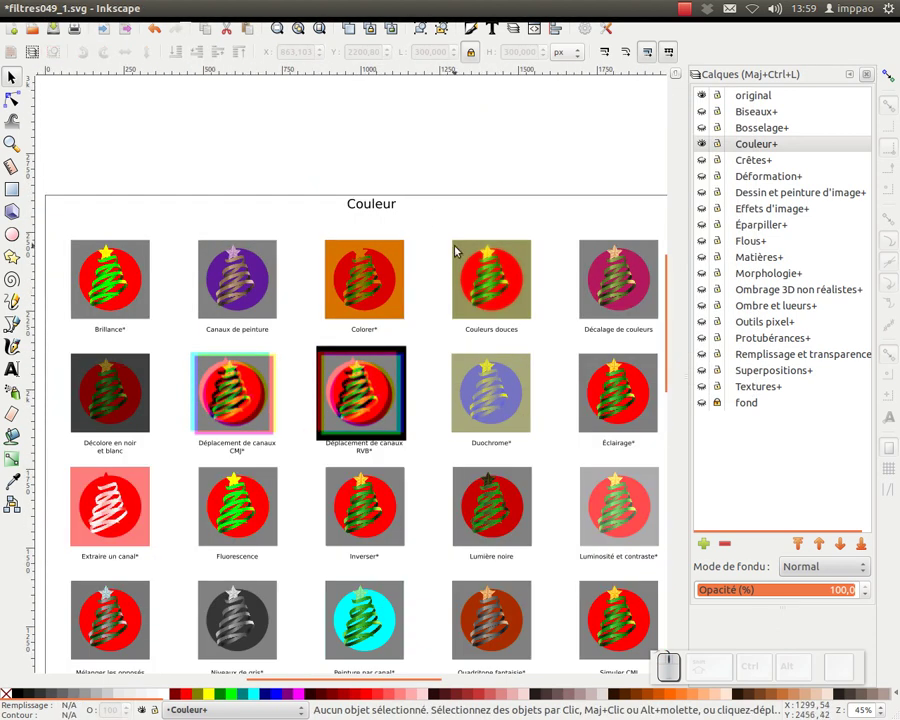
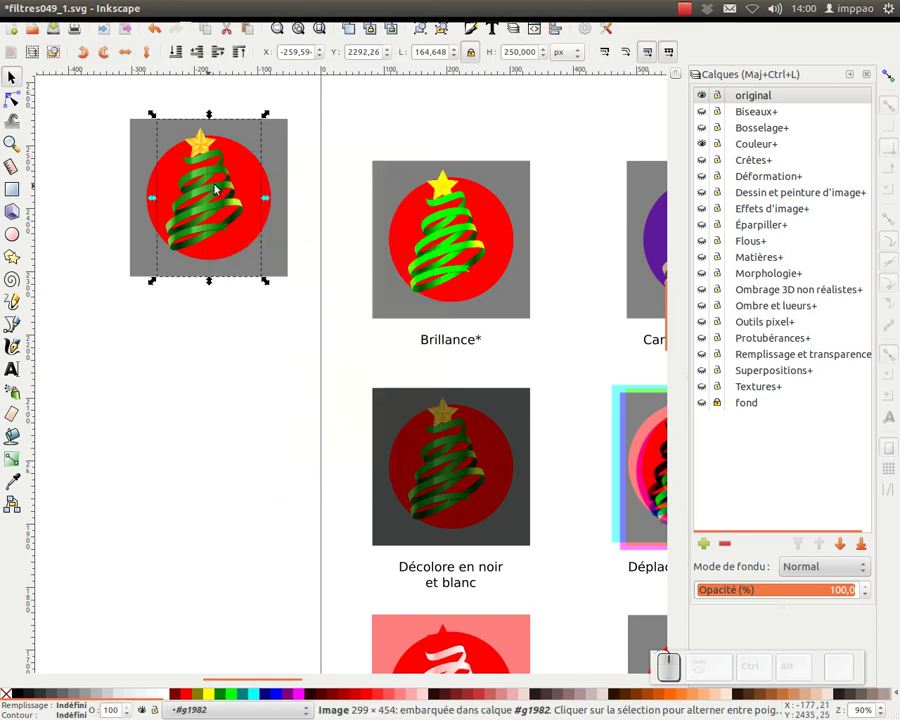
- Delete the tree image and import 13dc_chat_botte.png as an embedded picture
{"action": "key", "text": "Delete"}
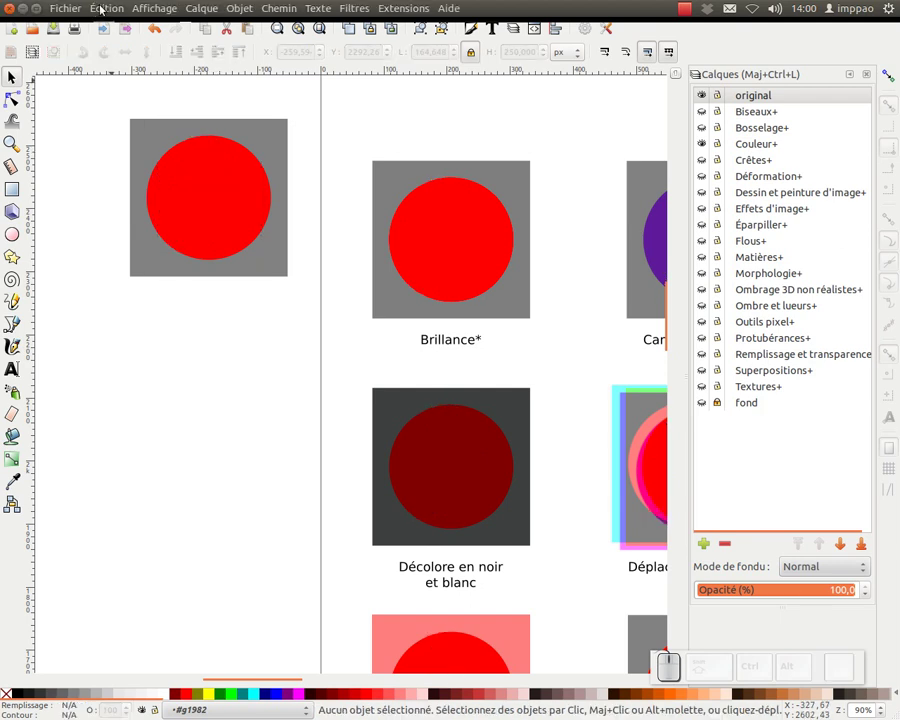
{"action": "left_click", "coordinate": [73, 9]}
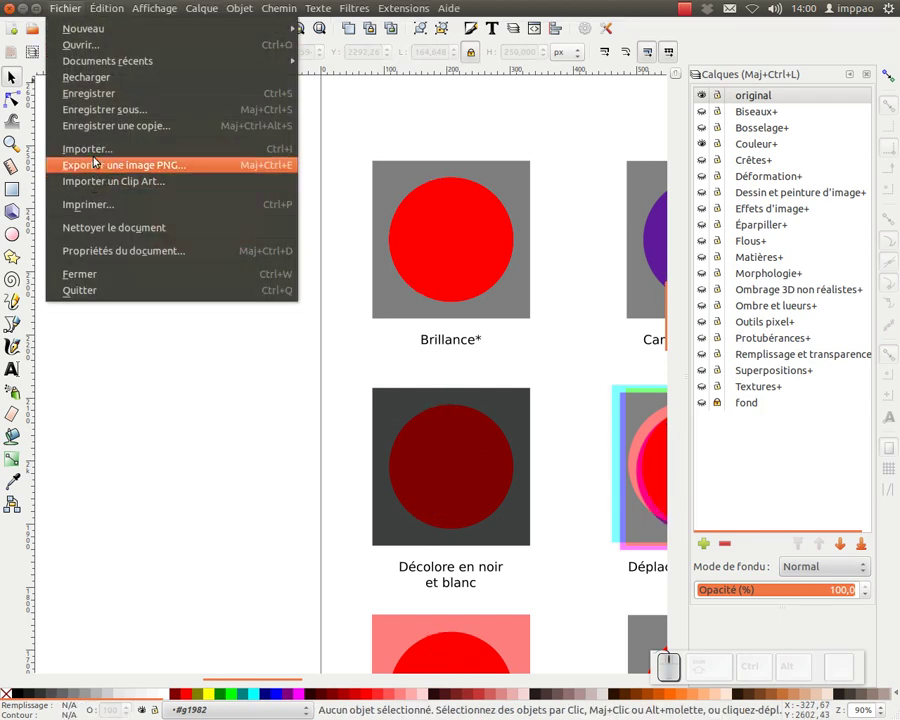
{"action": "left_click", "coordinate": [96, 156]}
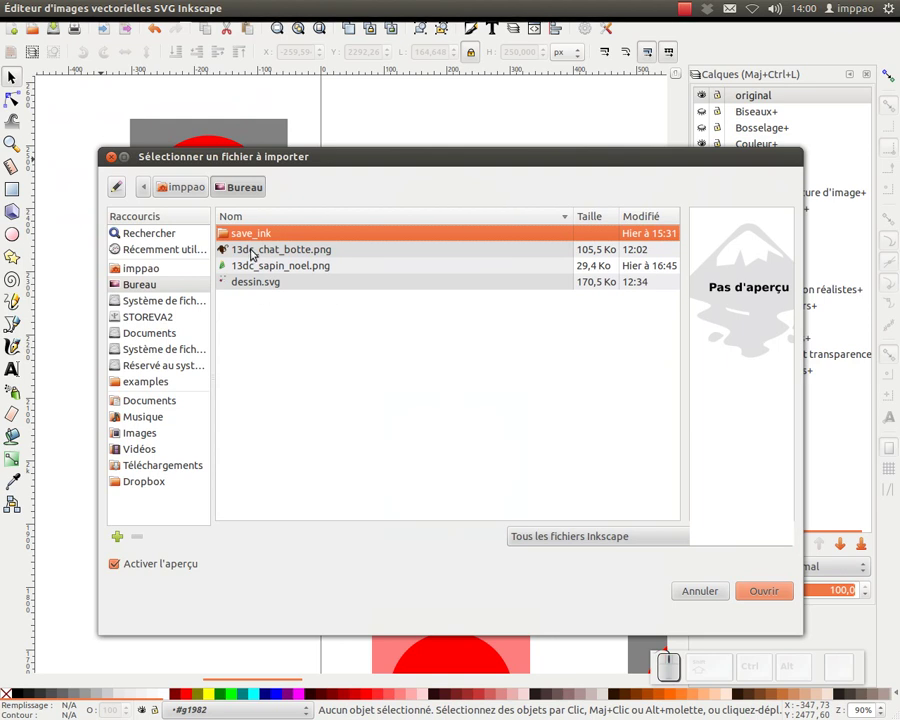
{"action": "left_click", "coordinate": [251, 248]}
{"action": "left_click", "coordinate": [758, 622]}
{"action": "left_click", "coordinate": [574, 438]}
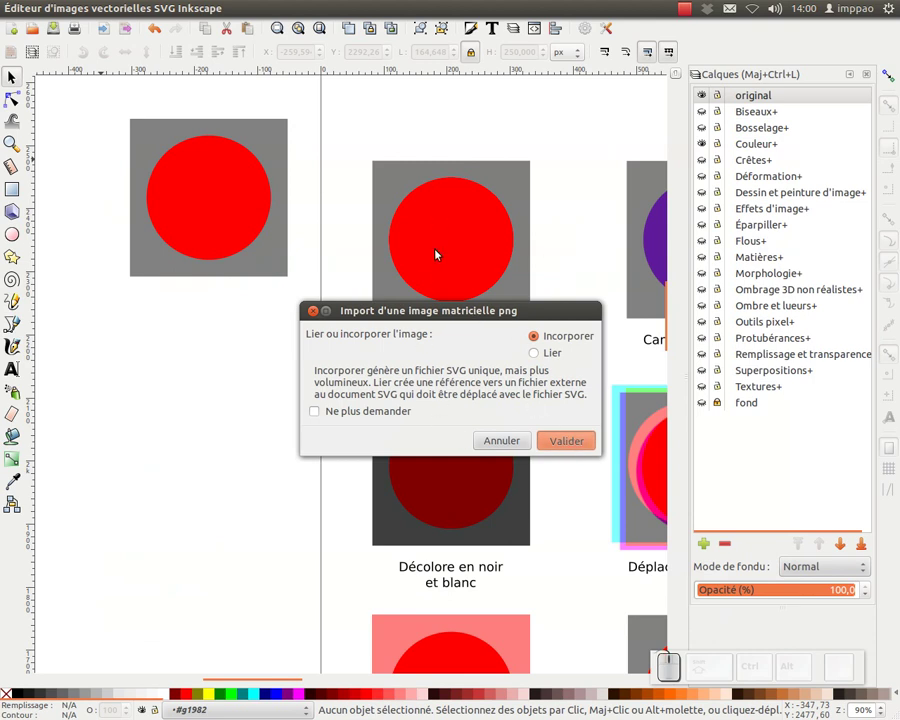
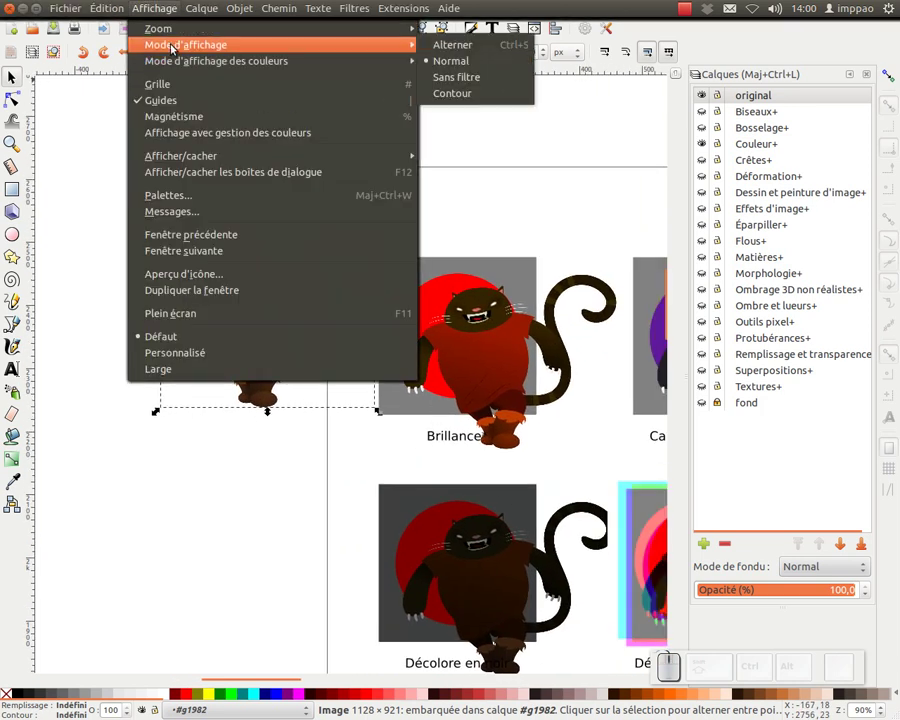
- Switch to Sans filtre display mode and scale the cat down into the grey square
{"action": "left_click", "coordinate": [462, 82]}
{"action": "left_click_drag", "start_coordinate": [247, 323], "coordinate": [336, 378]}
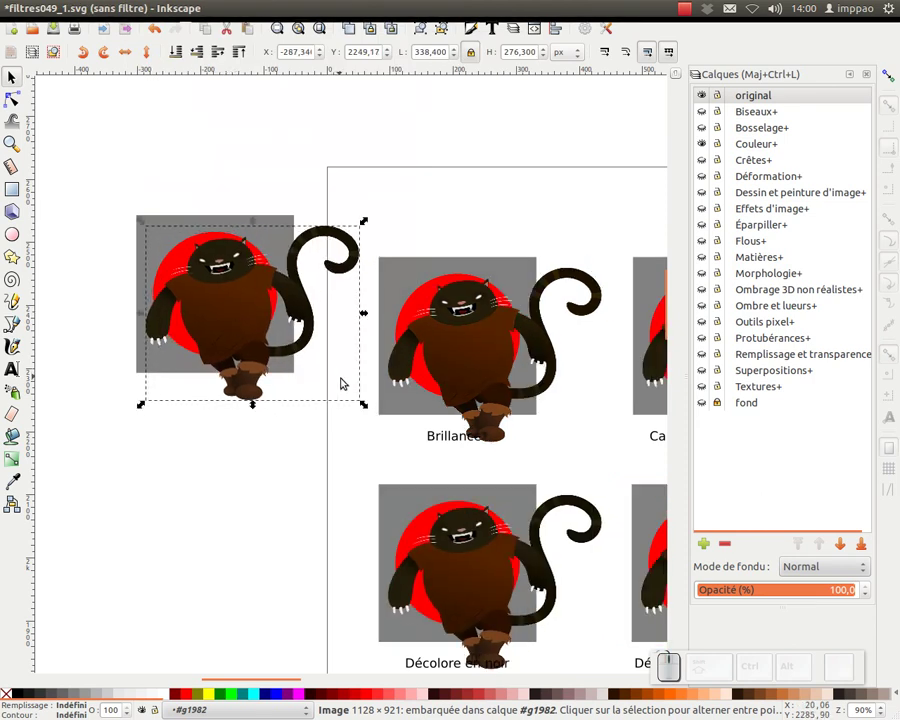
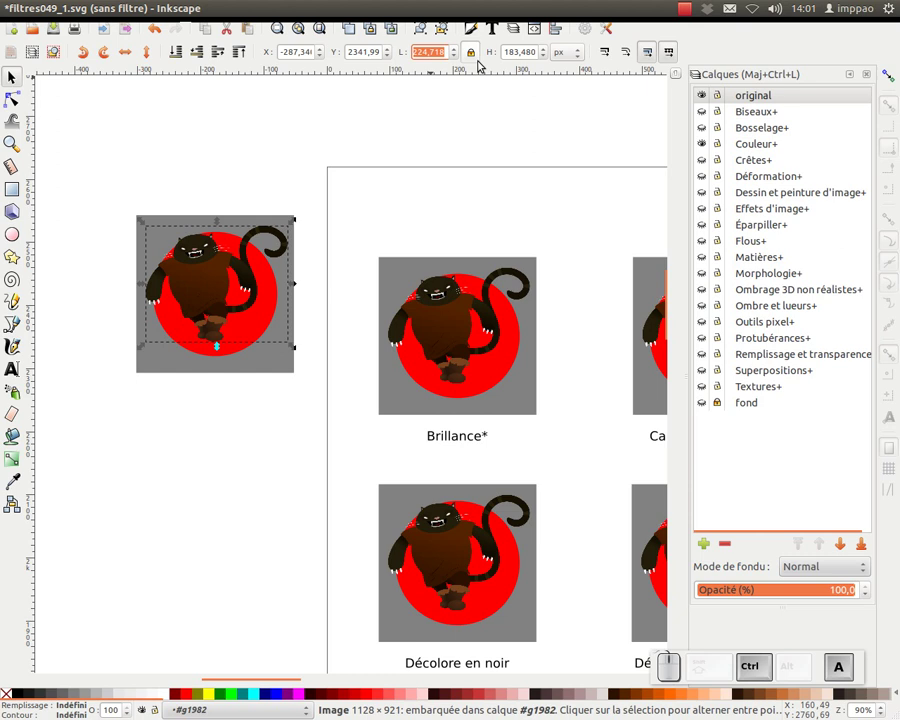
- Set the cat's width to 250 and add the grey square to the selection
{"action": "key", "text": "KP_2"}
{"action": "key", "text": "KP_0"}
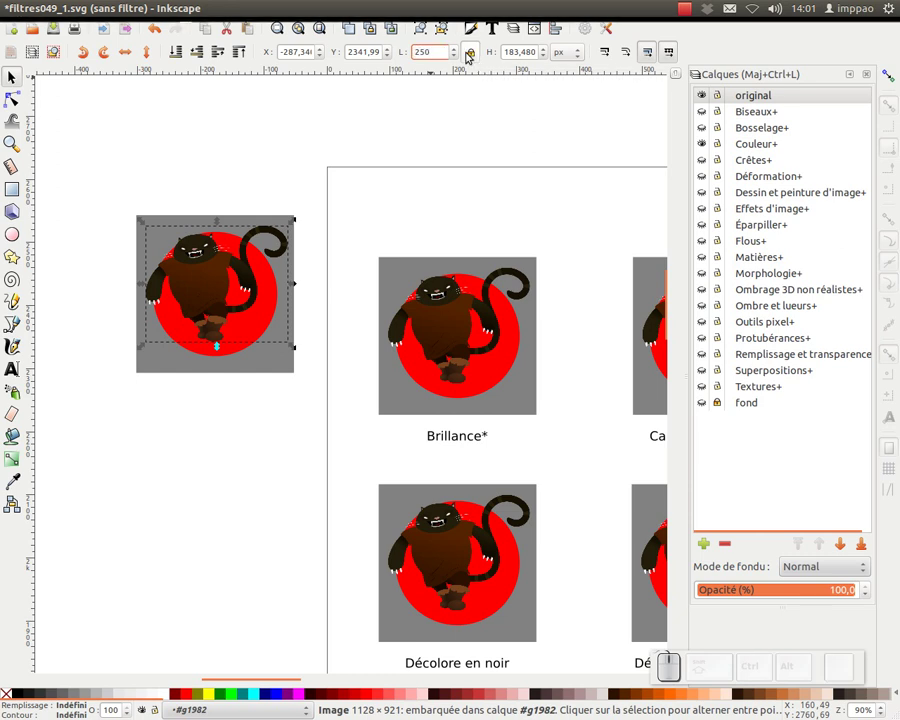
{"action": "key", "text": "KP_Enter"}
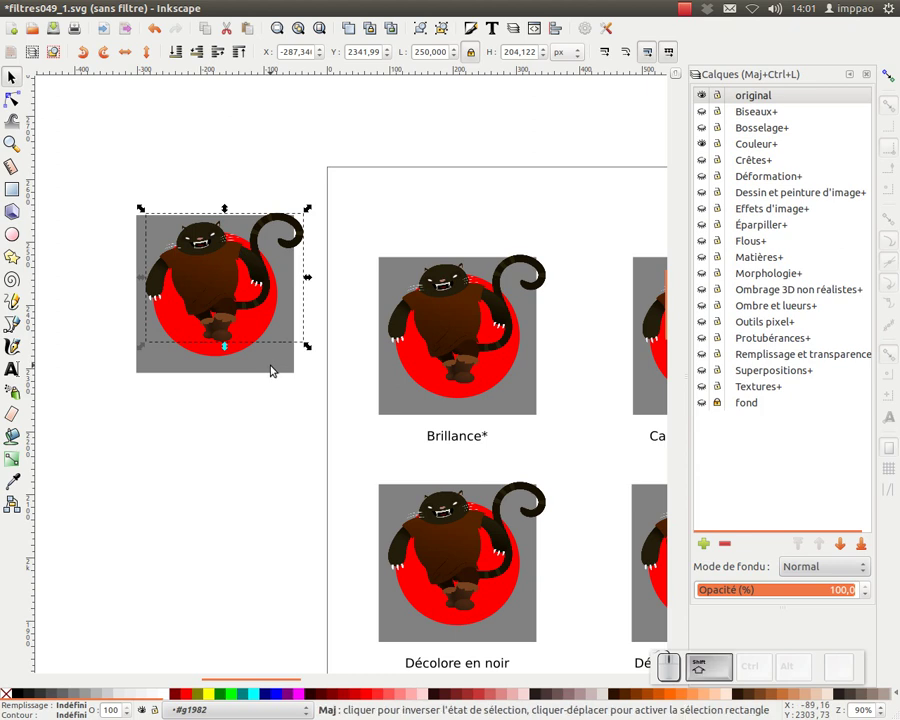
{"action": "left_click", "coordinate": [276, 362]}
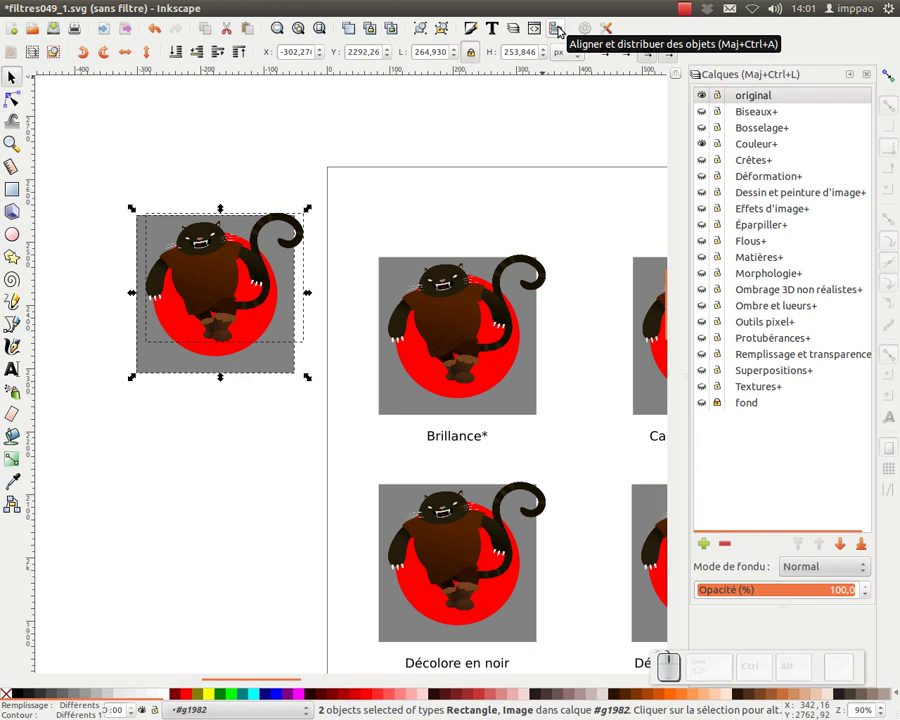
- Center the cat on the grey square using Align relative to Last selected
{"action": "left_click", "coordinate": [557, 24]}
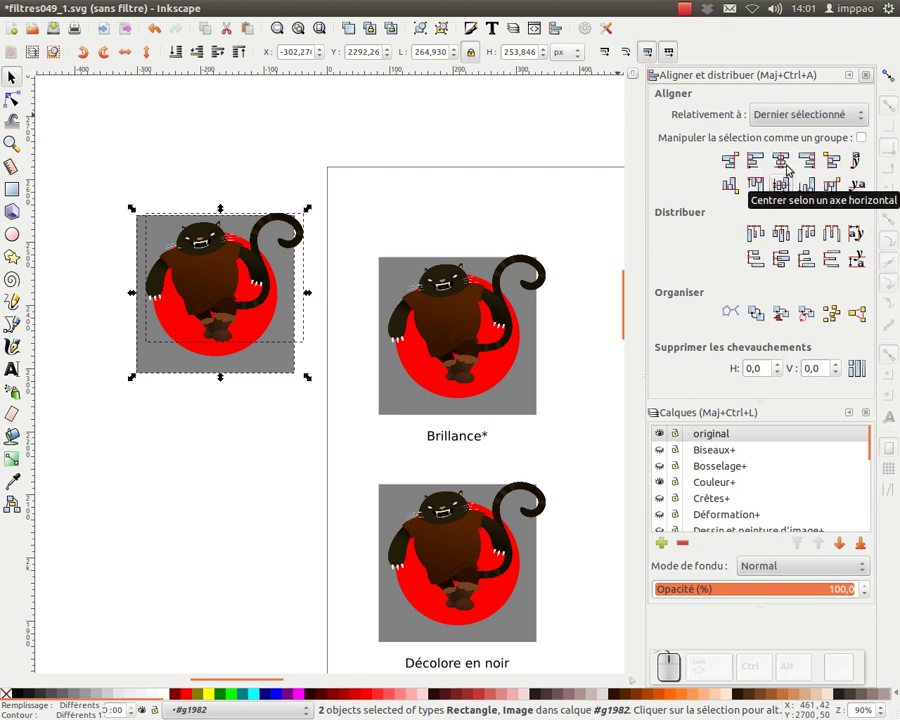
{"action": "left_click", "coordinate": [777, 112]}
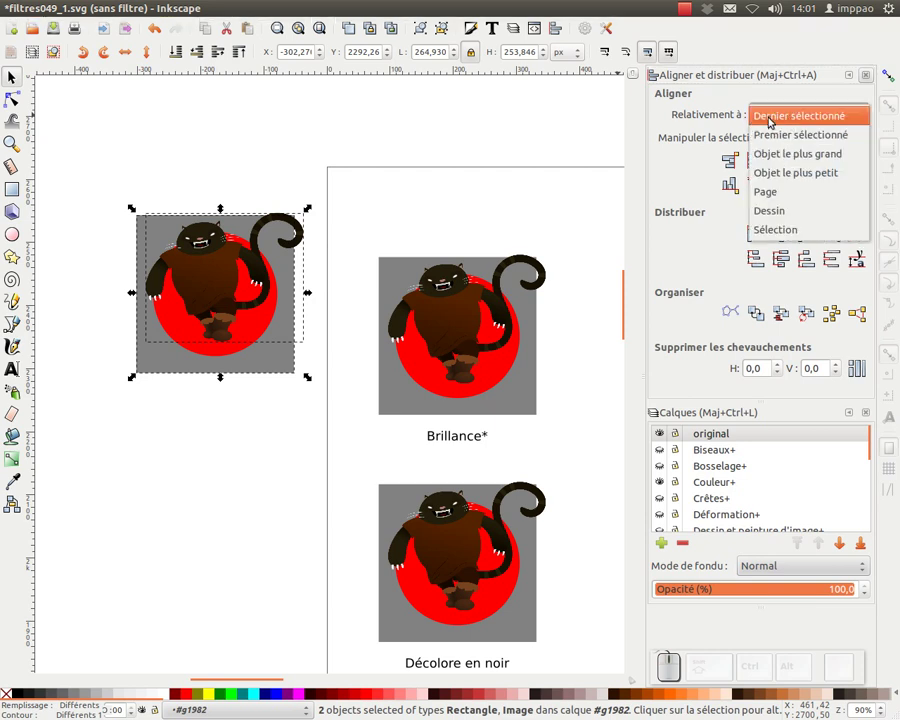
{"action": "left_click", "coordinate": [783, 122]}
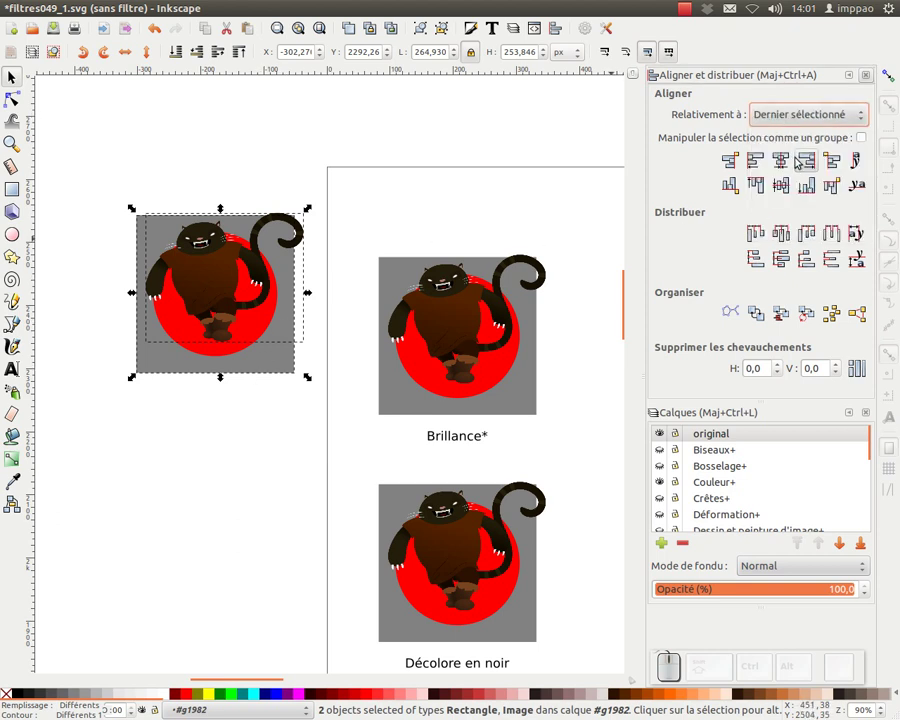
{"action": "left_click", "coordinate": [785, 164]}
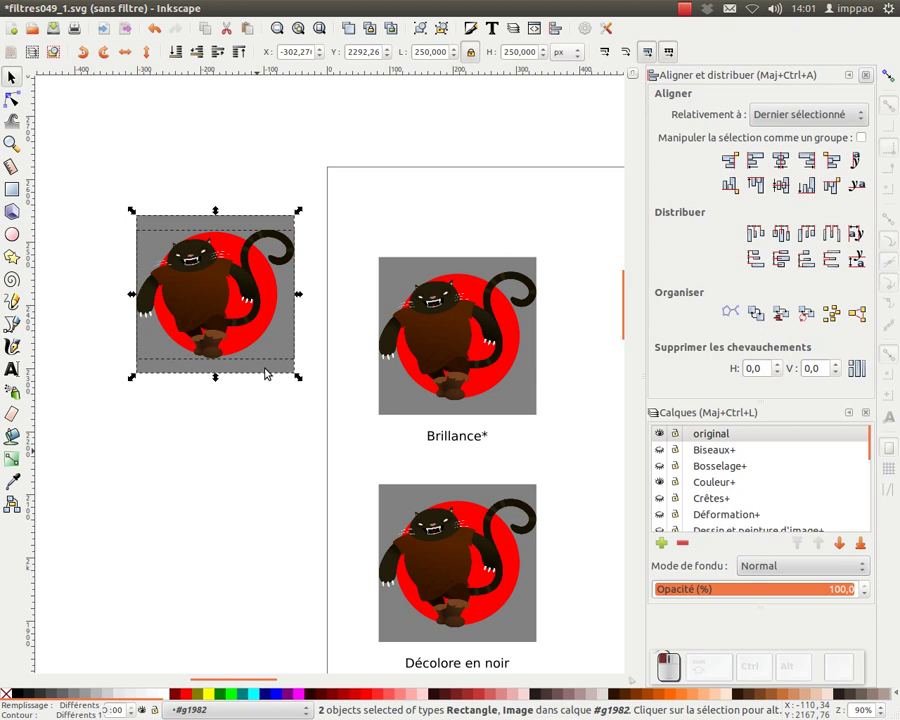
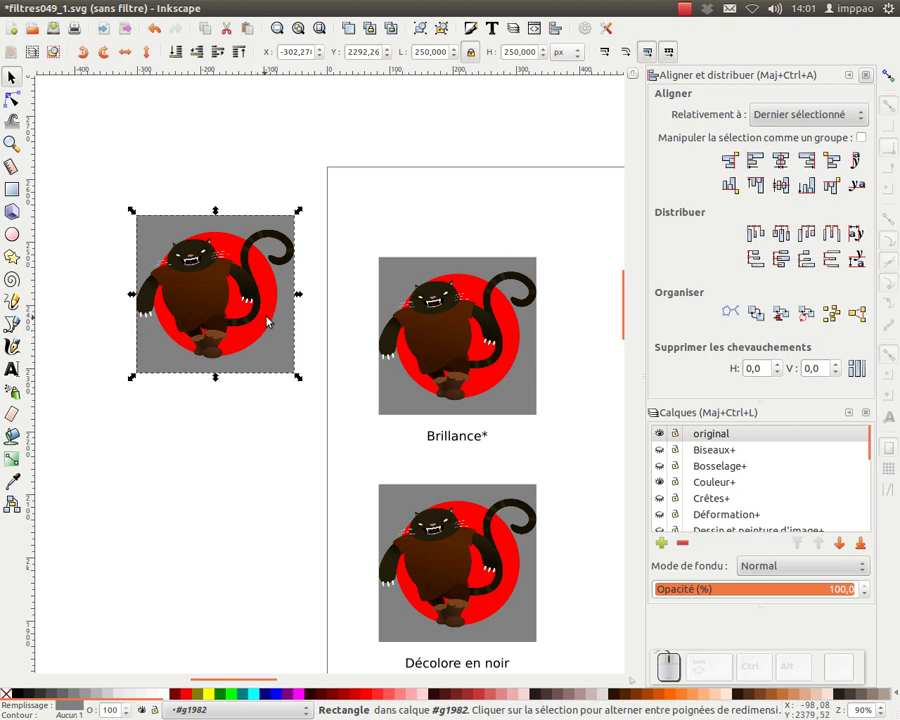
- Remove the fills of the grey square and the red circle so only the cat remains
{"action": "left_click", "coordinate": [15, 699]}
{"action": "left_click", "coordinate": [258, 334]}
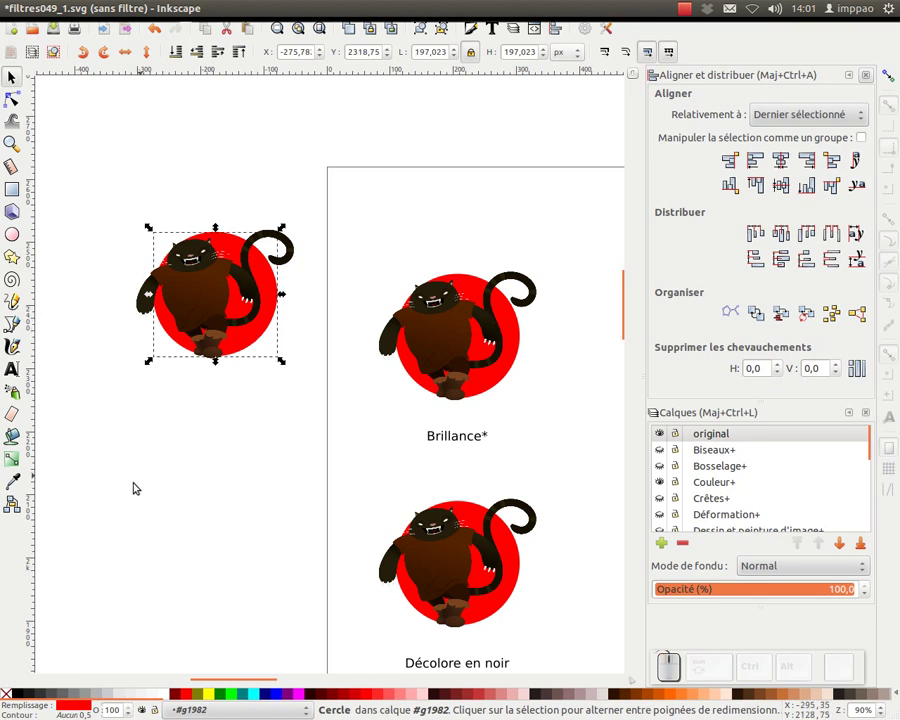
{"action": "left_click", "coordinate": [14, 697]}
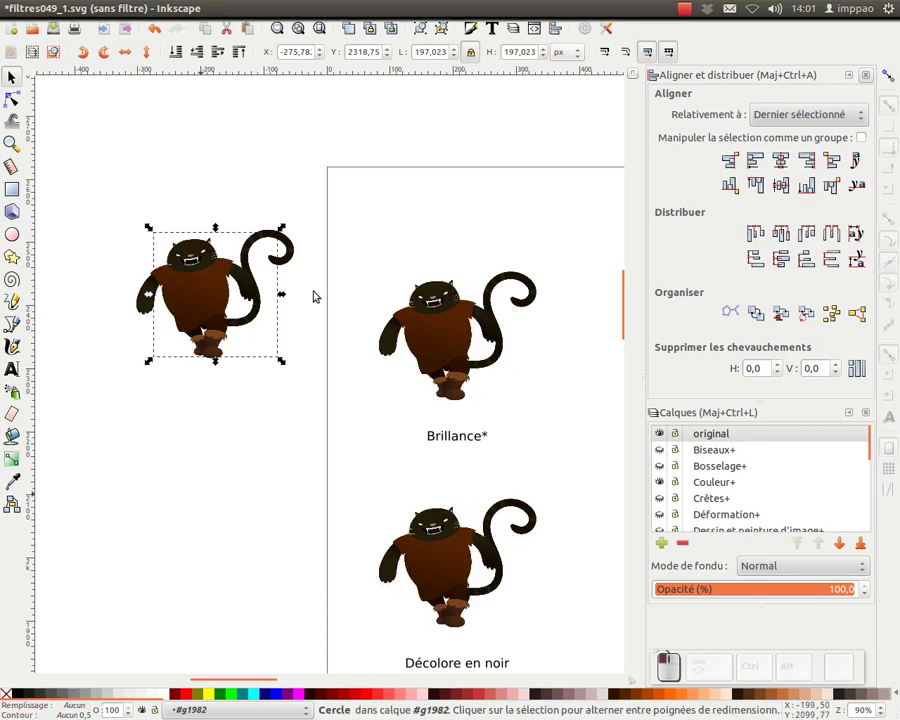
- Set the display mode back to Normal so all clones render their filters
{"action": "left_click", "coordinate": [168, 9]}
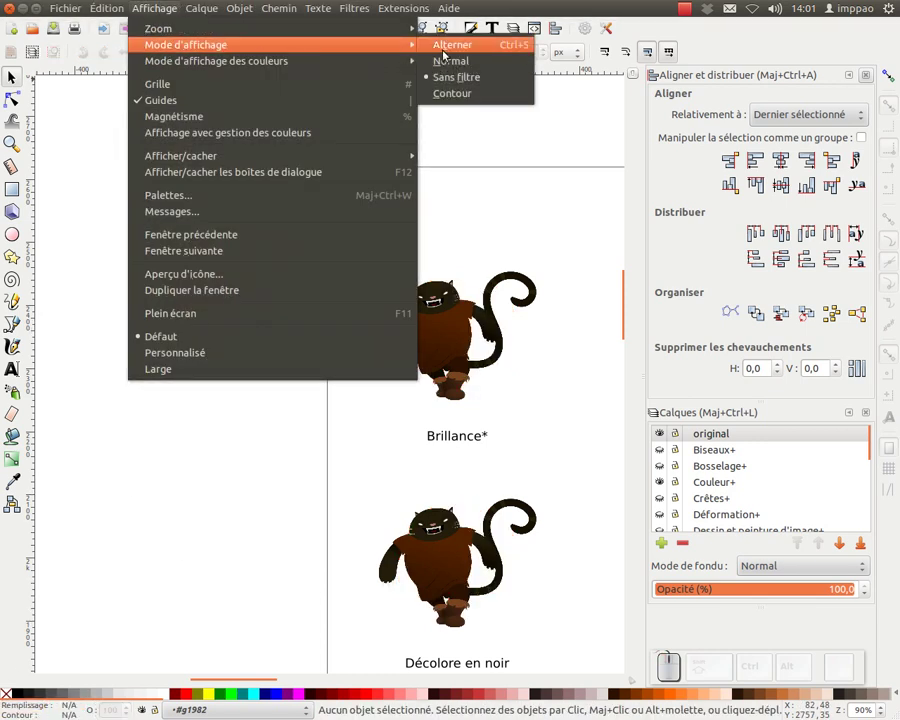
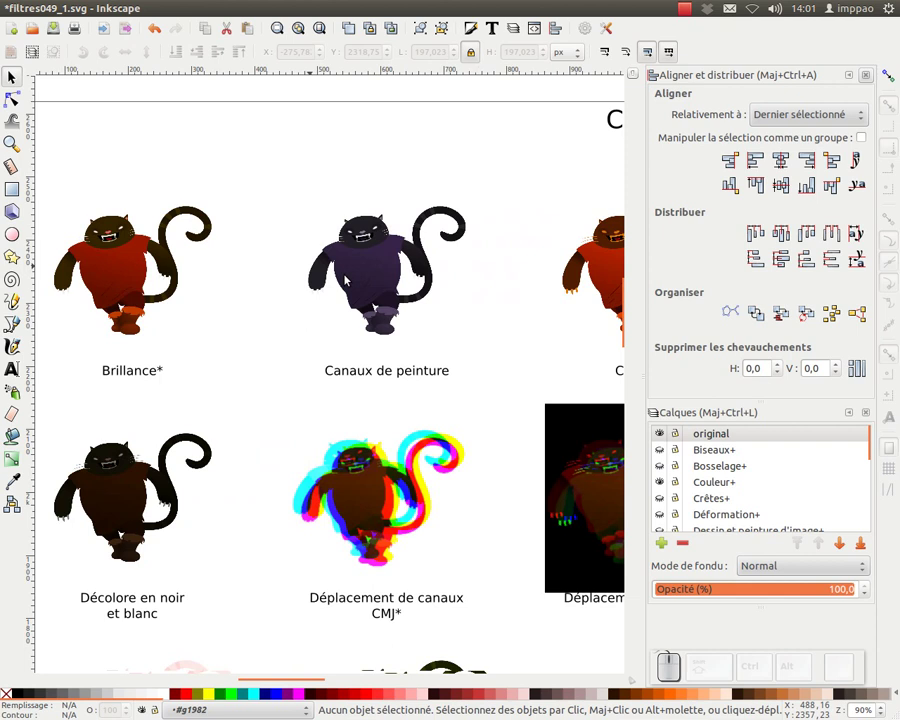
{"action": "left_click", "coordinate": [503, 312]}
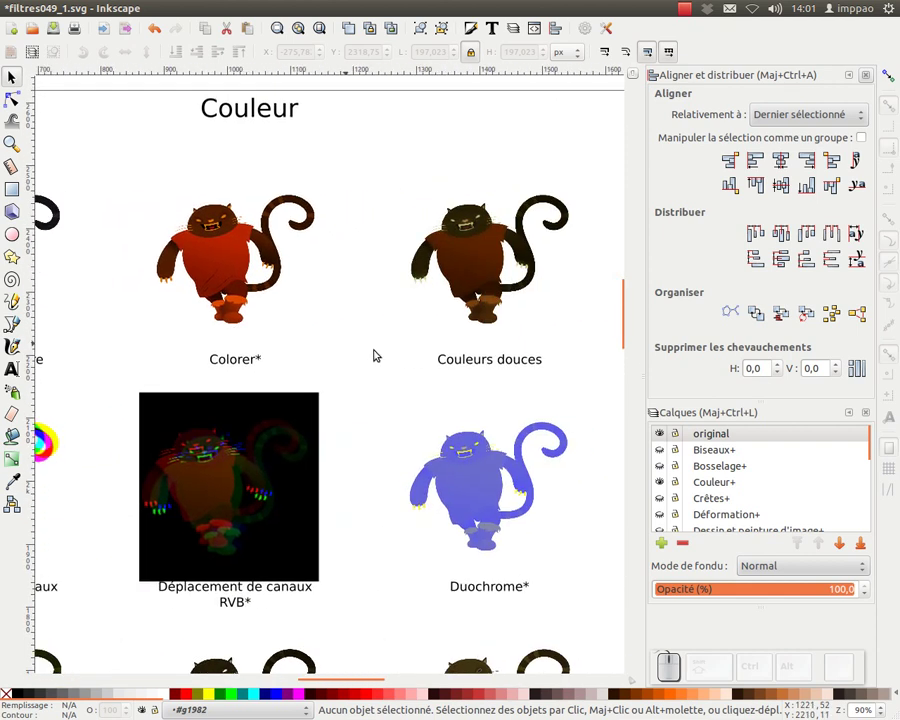
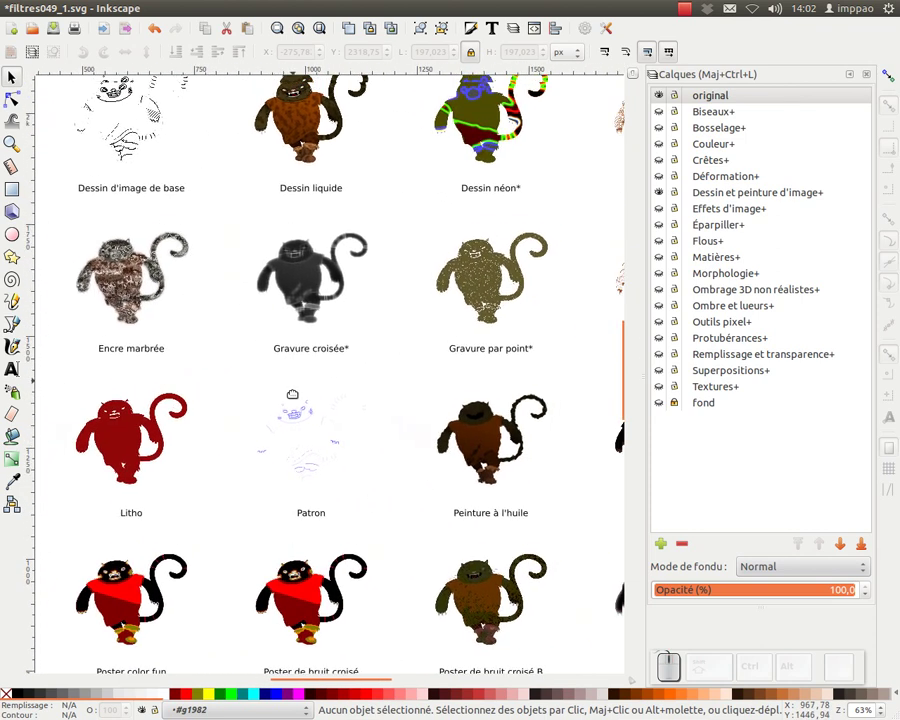
{"action": "left_click", "coordinate": [660, 191]}
- Pan and zoom out across the gallery to the Effets d'image page
{"action": "left_click_drag", "start_coordinate": [244, 273], "coordinate": [535, 282]}
{"action": "scroll", "scroll_direction": "up", "scroll_amount": 3}
{"action": "key", "text": "KP_Subtract"}
{"action": "left_click_drag", "start_coordinate": [551, 306], "coordinate": [197, 224]}
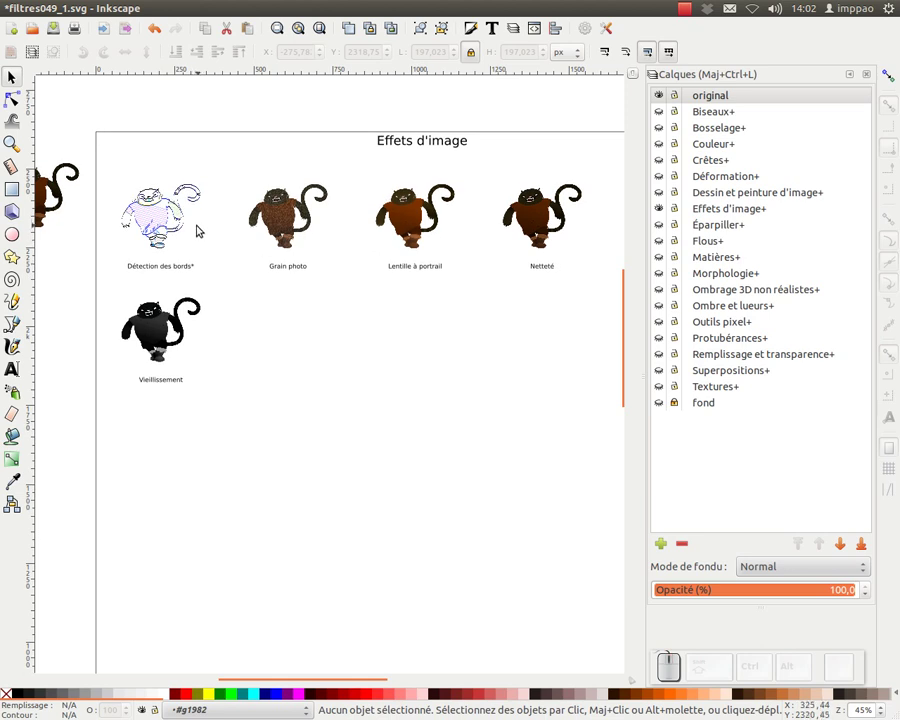
- Show the Superpositions gallery page and zoom out to see it whole
{"action": "left_click", "coordinate": [170, 214]}
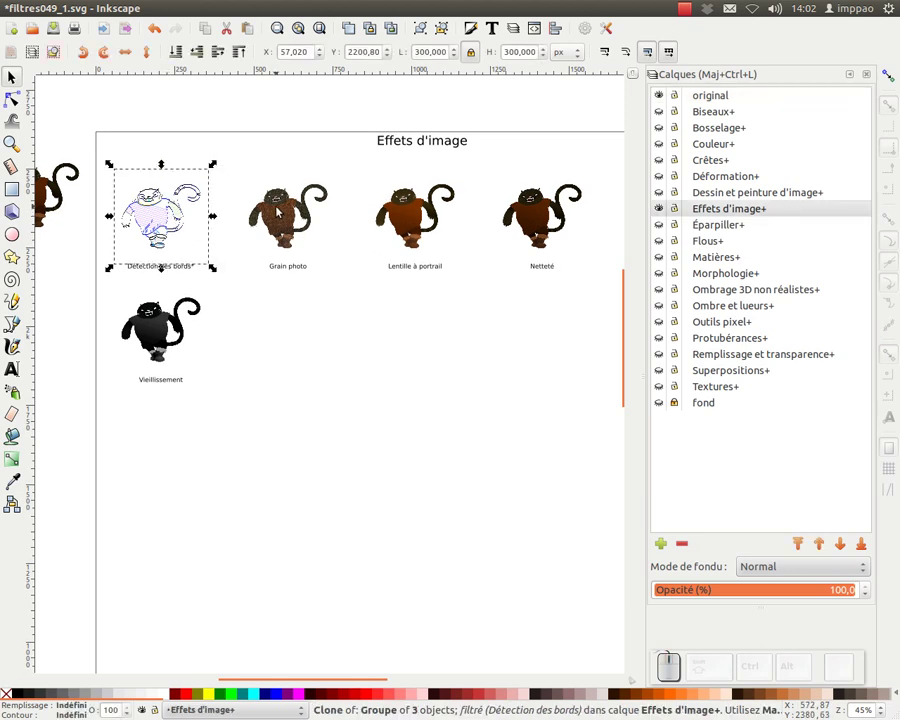
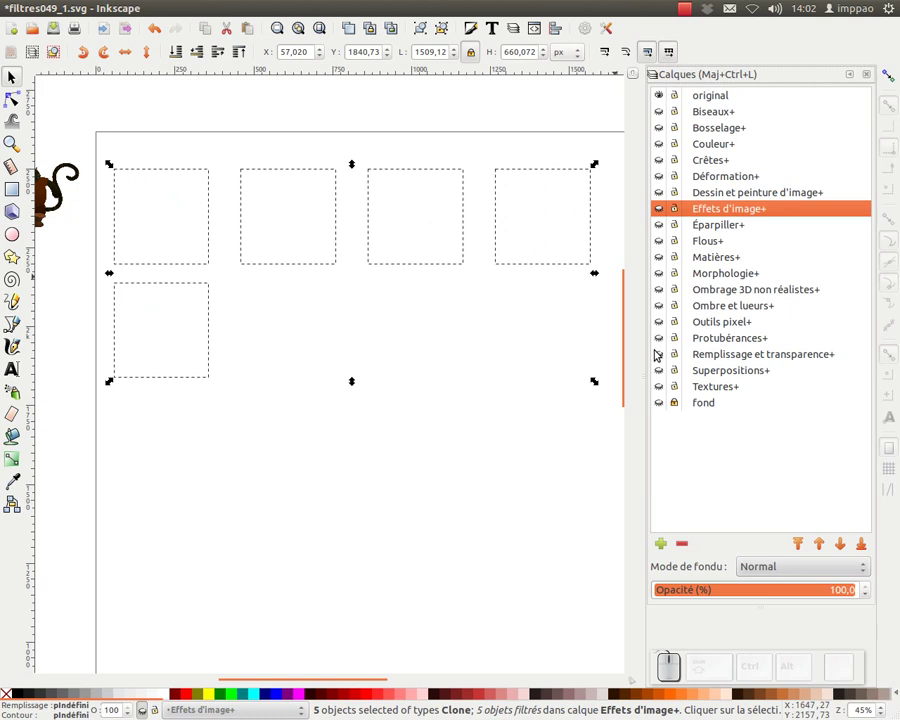
{"action": "left_click", "coordinate": [658, 373]}
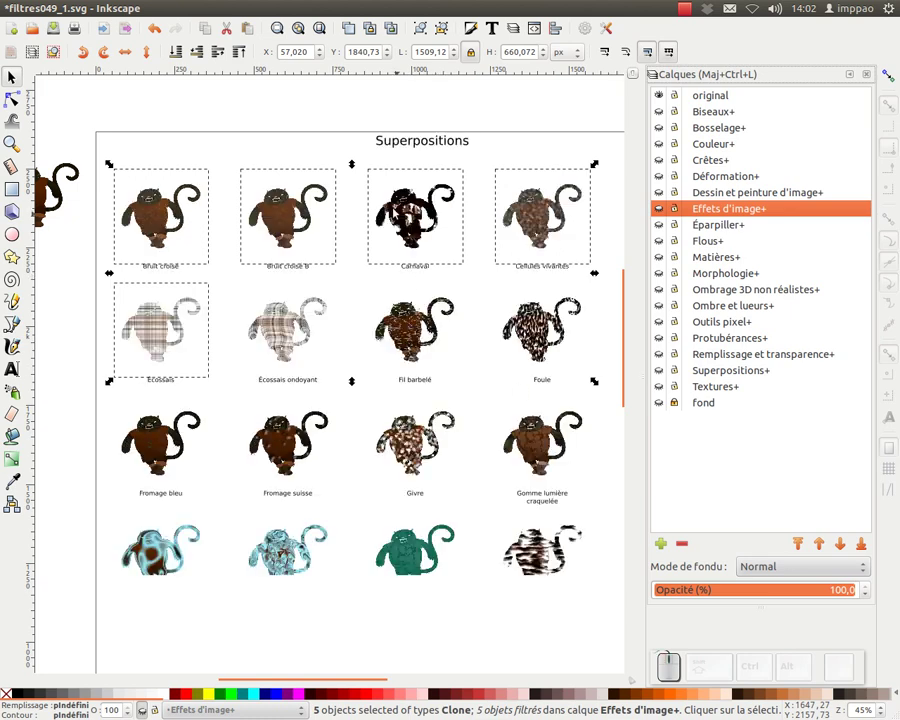
{"action": "left_click", "coordinate": [341, 130]}
{"action": "key", "text": "KP_Subtract"}
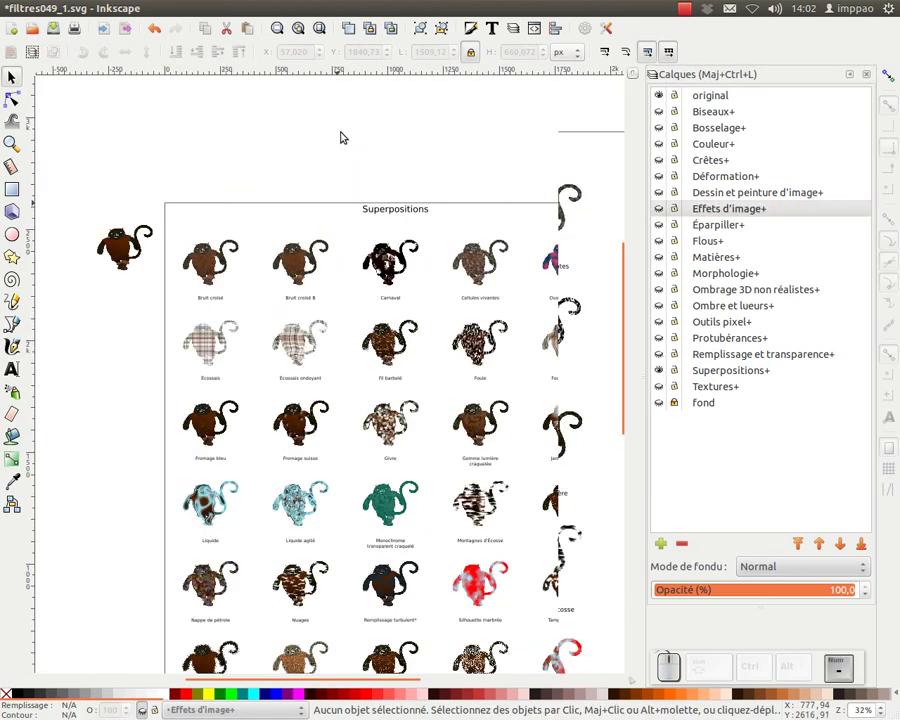
{"action": "left_click_drag", "start_coordinate": [343, 228], "coordinate": [285, 131]}
{"action": "key", "text": "KP_Subtract"}
- Rubber-band select every Superpositions clone and drop the page title from the selection
{"action": "left_click_drag", "start_coordinate": [551, 166], "coordinate": [261, 443]}
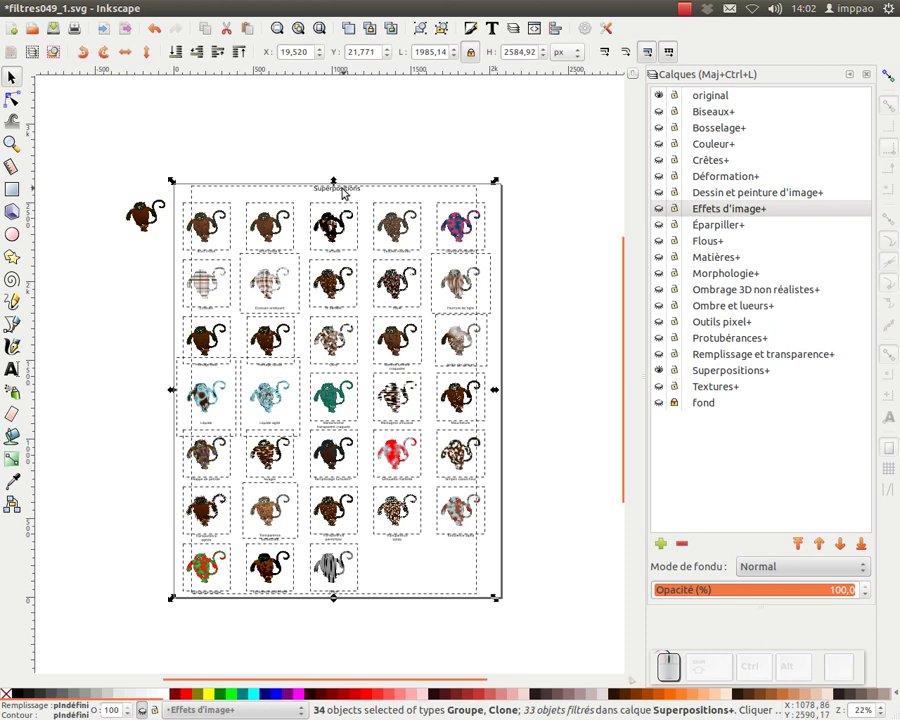
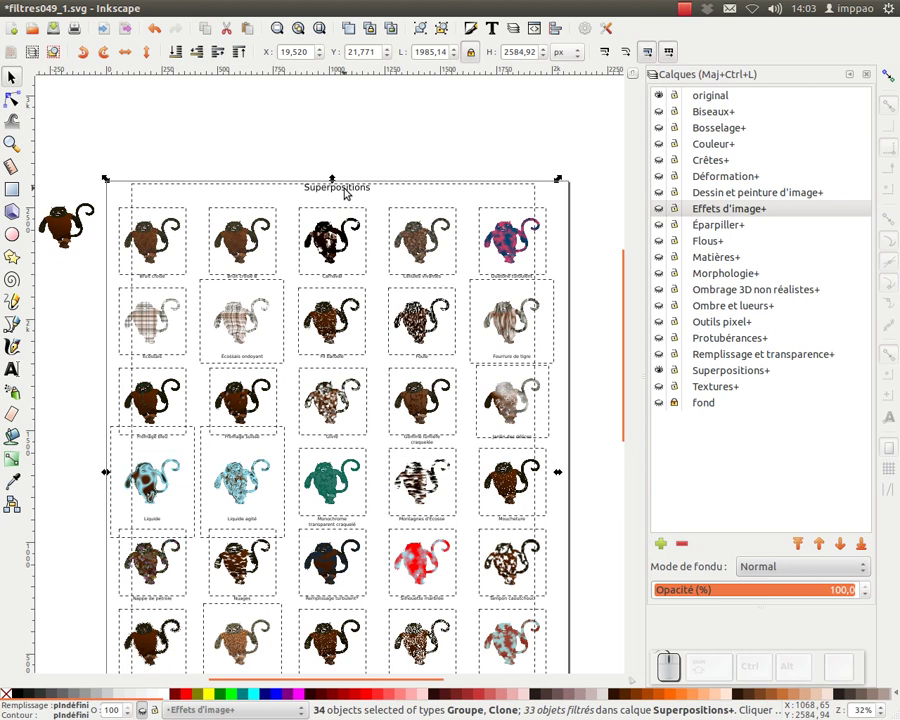
{"action": "left_click", "coordinate": [343, 186]}
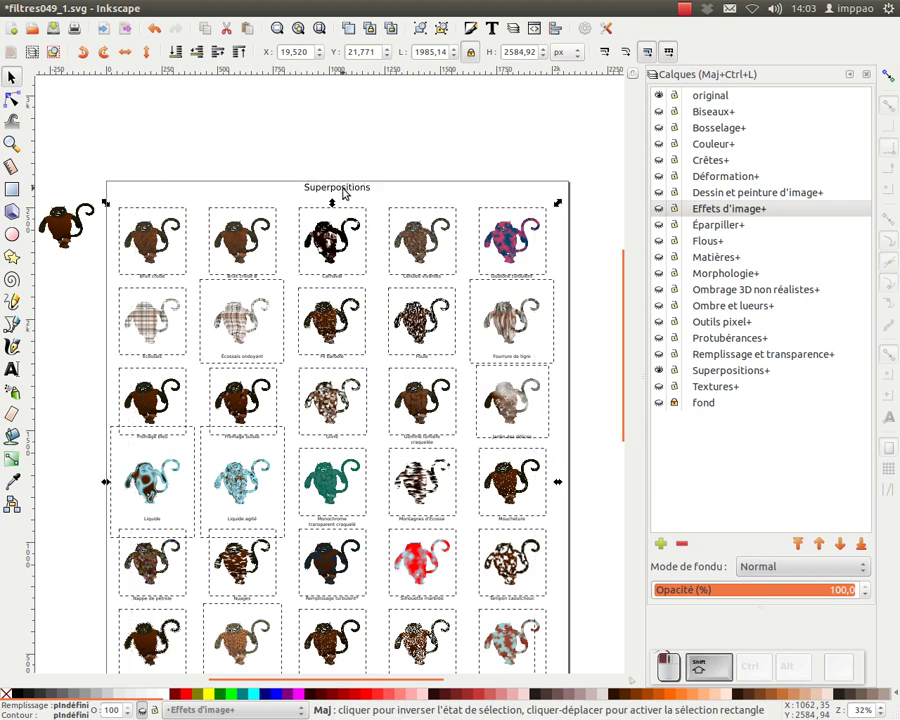
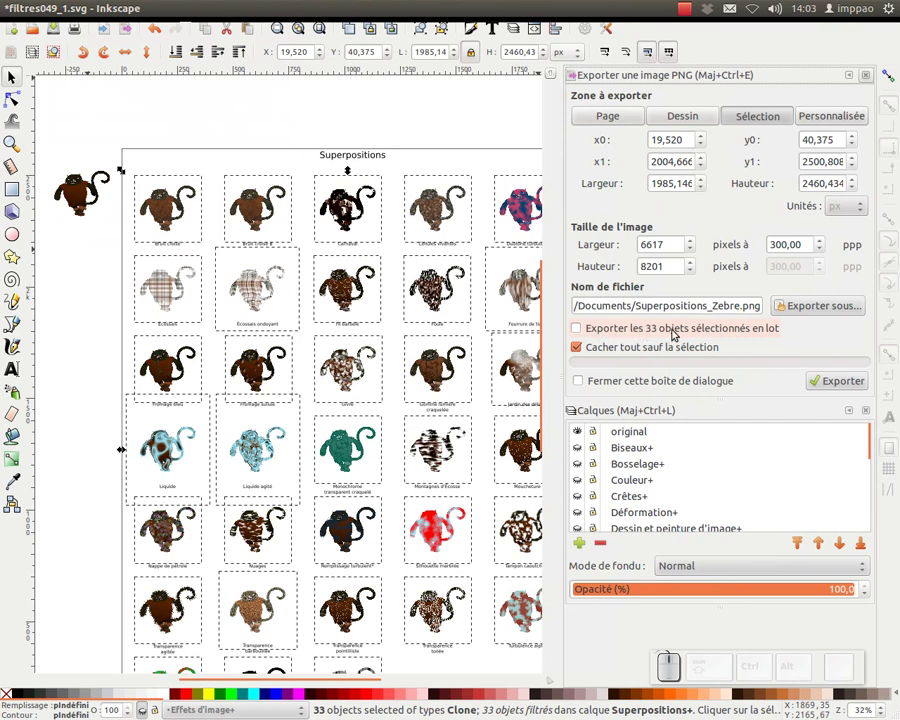
- Enable batch export of selected objects and export the clones as individual PNG files
{"action": "left_click", "coordinate": [575, 324]}
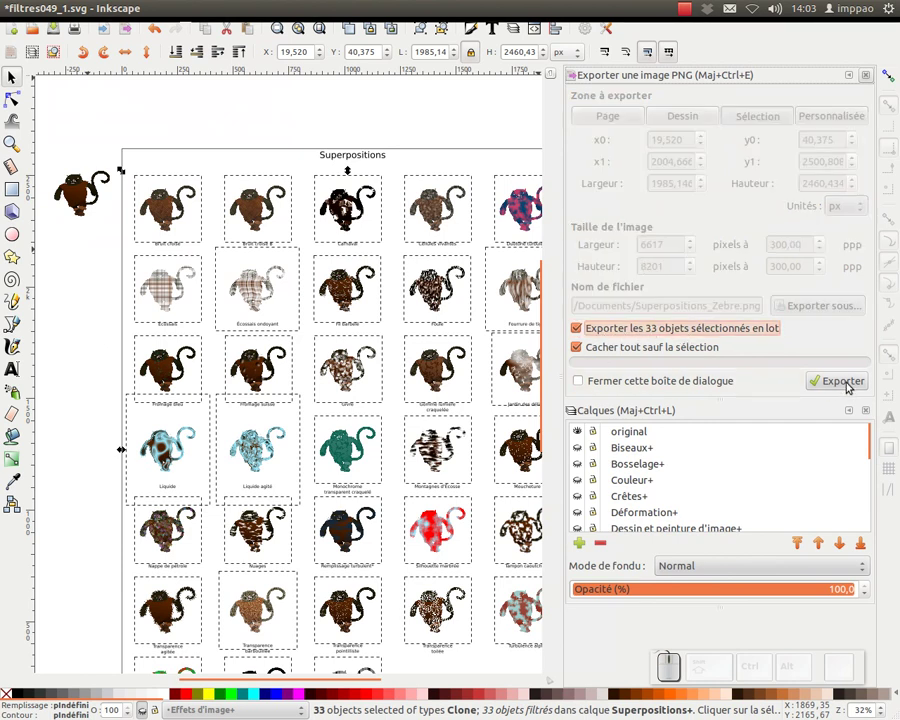
{"action": "left_click", "coordinate": [848, 383]}
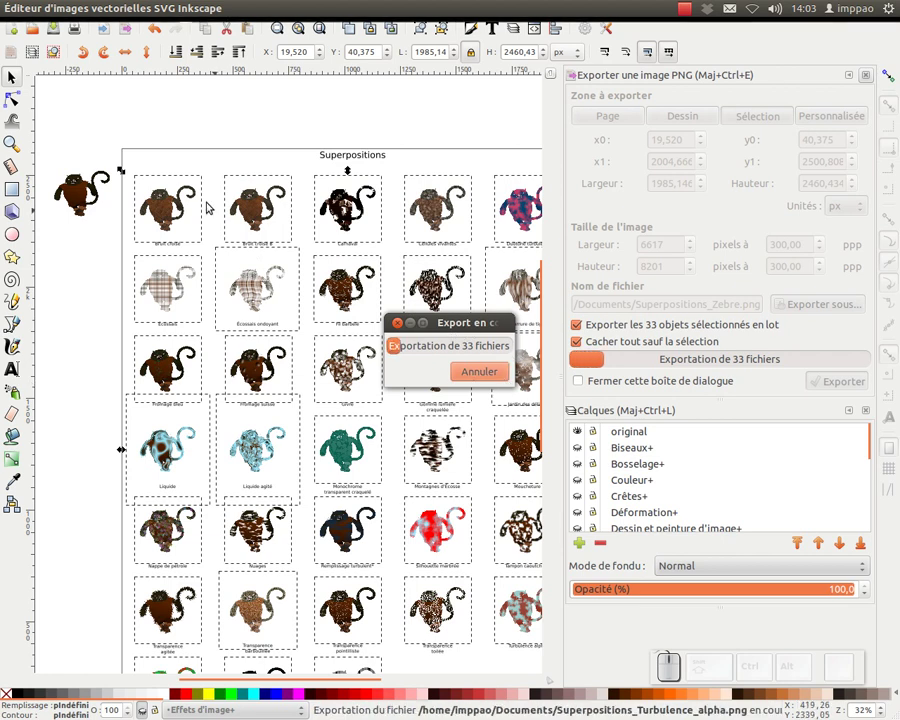
{"action": "left_click", "coordinate": [201, 164]}
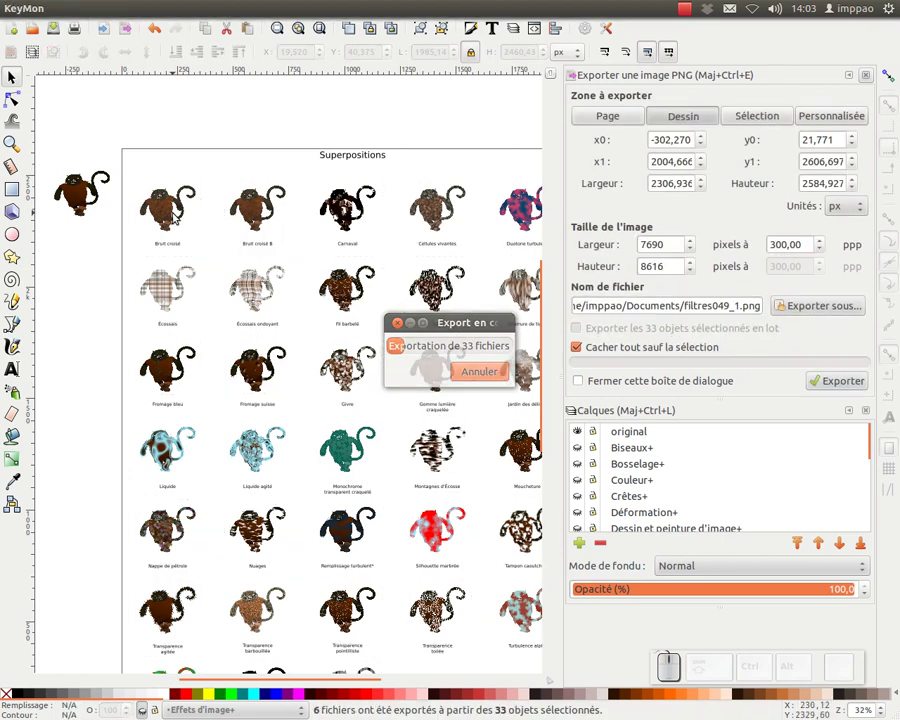
{"action": "left_click", "coordinate": [175, 216]}
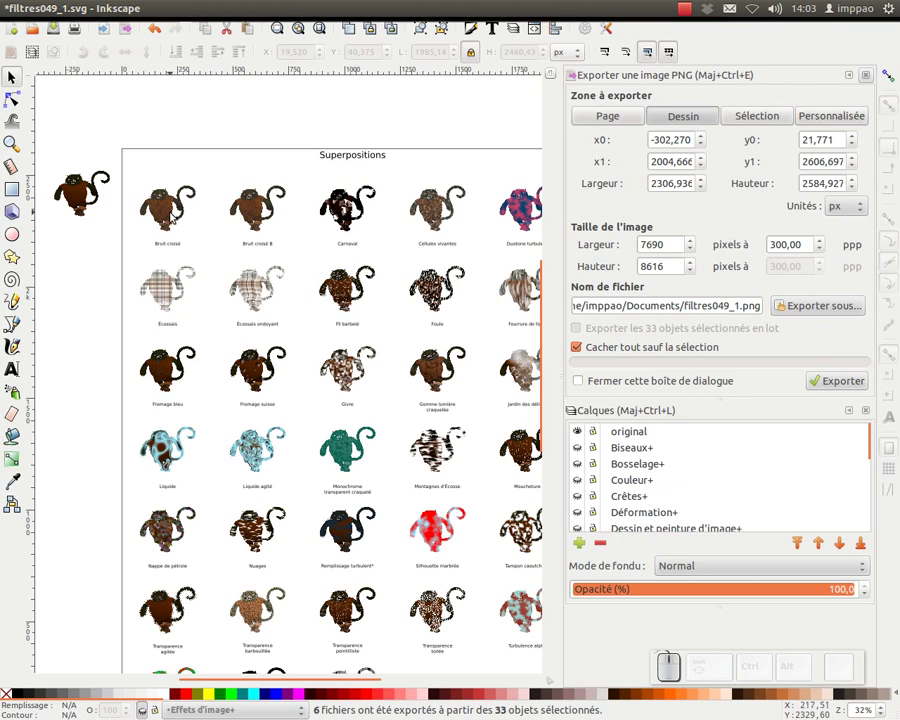
- Switch to Nautilus and open Superpositions_Transparence_pointilliste.png from Documents in the image viewer
{"action": "key", "text": "alt+Tab"}
{"action": "key", "text": "Tab"}
{"action": "left_click", "coordinate": [327, 71]}
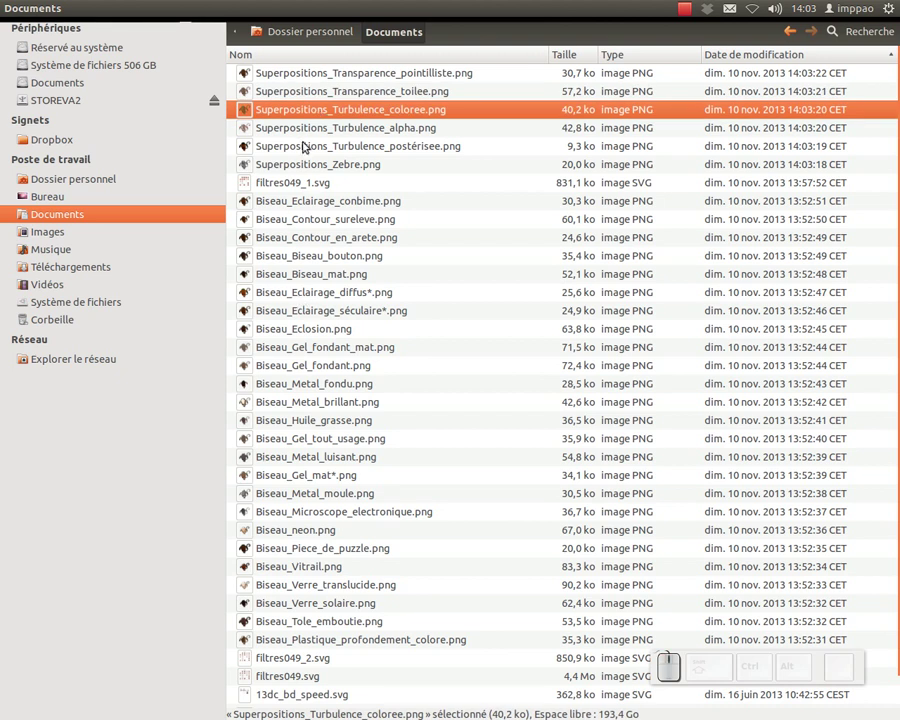
{"action": "left_click", "coordinate": [329, 79]}
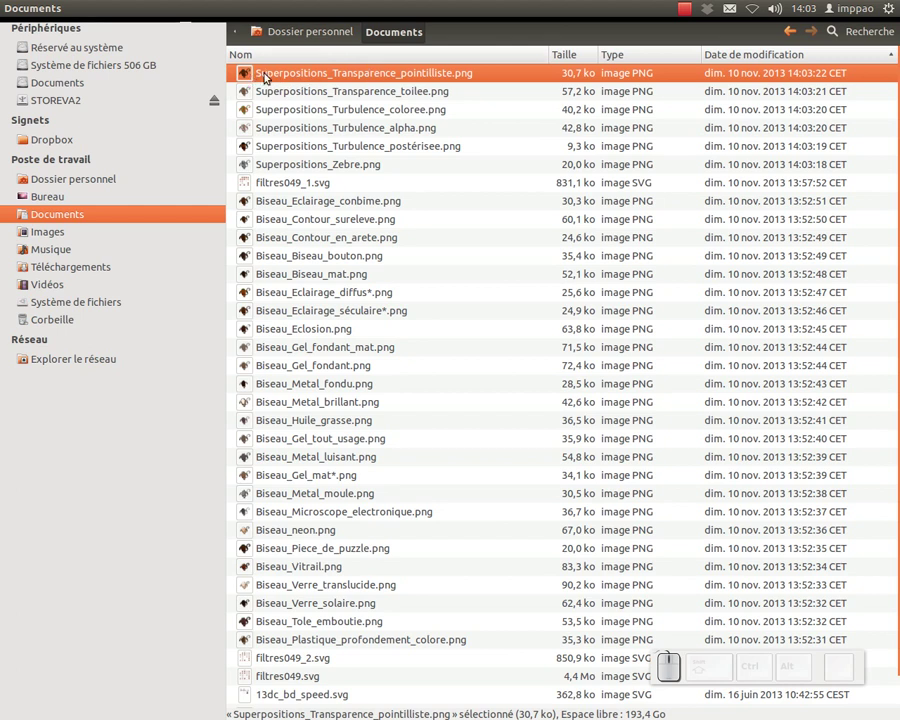
{"action": "left_click", "coordinate": [244, 72]}
- Step through the Turbulence_alpha and Zebre exports, close the viewer and scroll the Documents list
{"action": "left_click", "coordinate": [340, 258]}
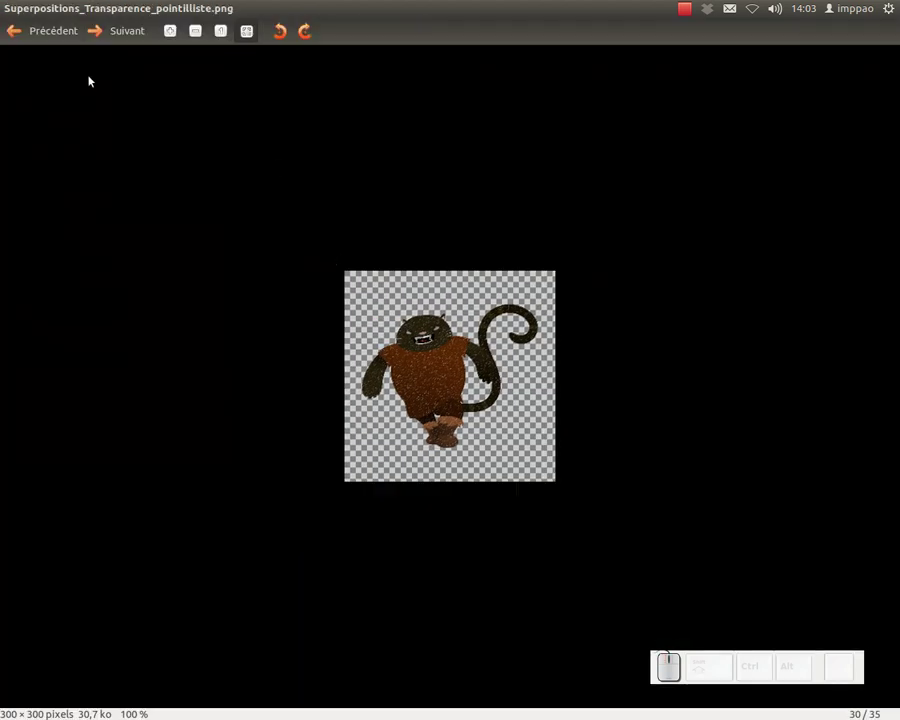
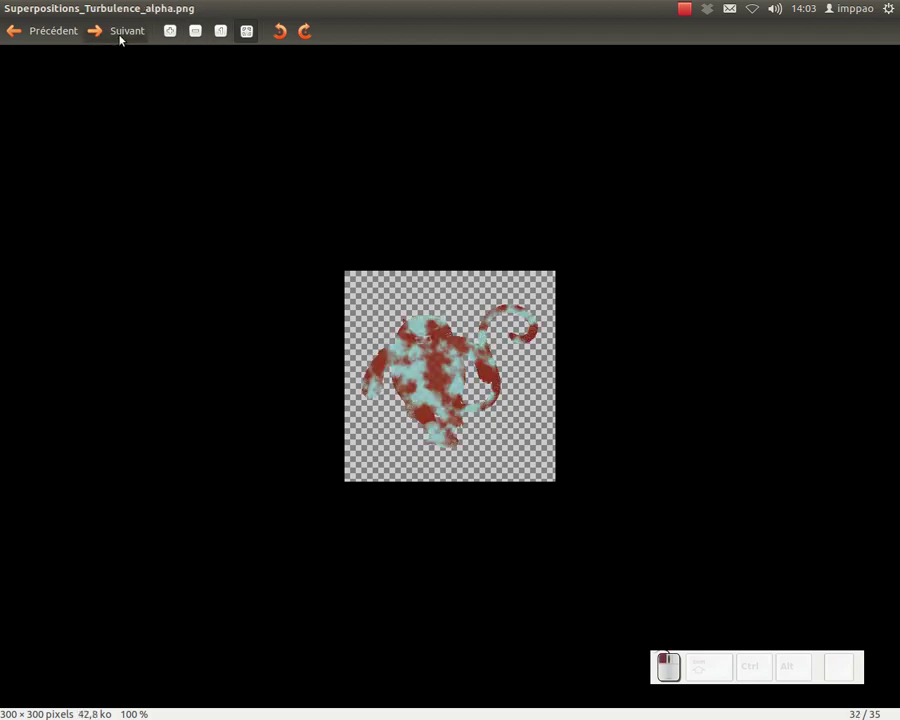
{"action": "left_click", "coordinate": [128, 42]}
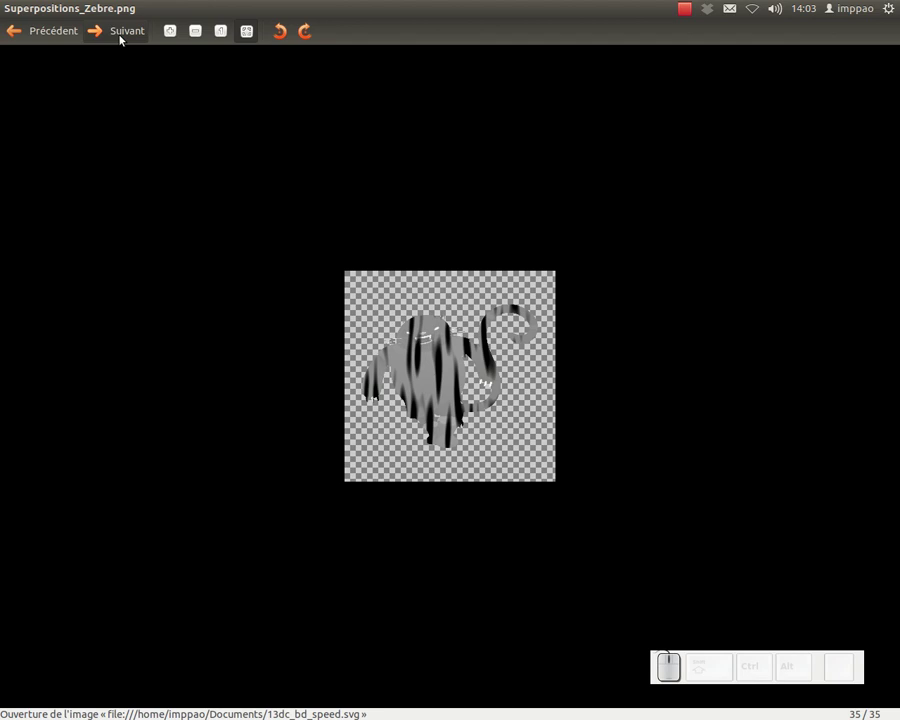
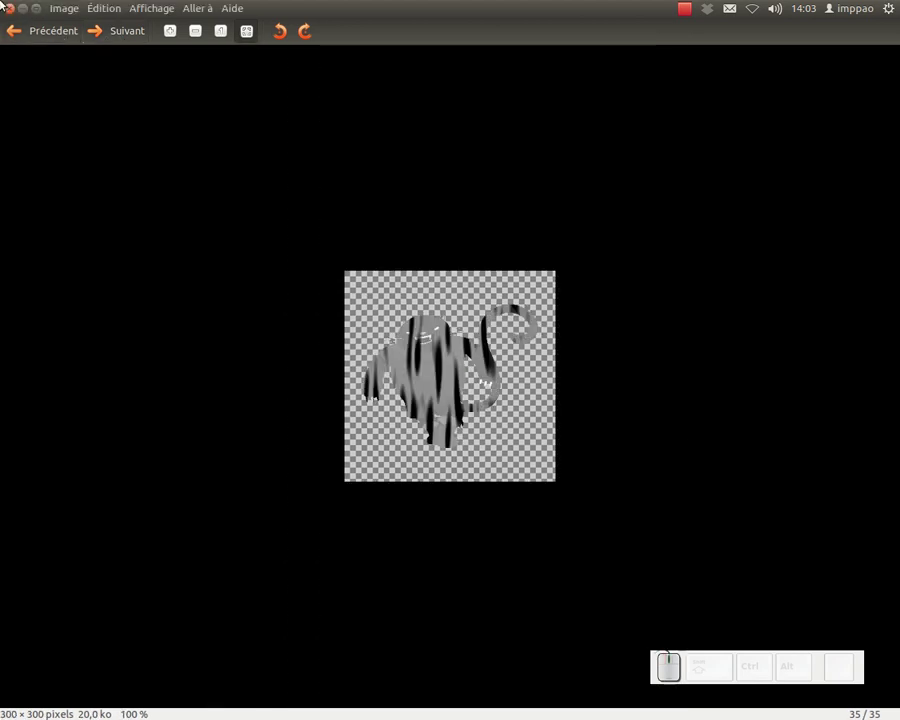
{"action": "left_click", "coordinate": [14, 14]}
{"action": "left_click", "coordinate": [466, 224]}
{"action": "scroll", "scroll_direction": "down", "scroll_amount": 3}
{"action": "scroll", "scroll_direction": "down", "scroll_amount": 3}
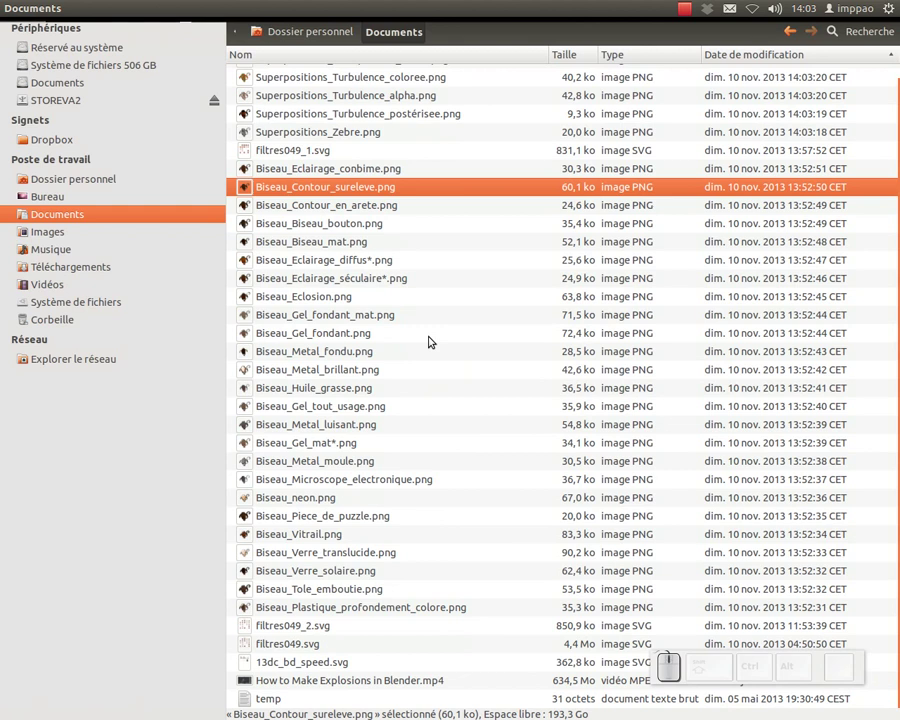